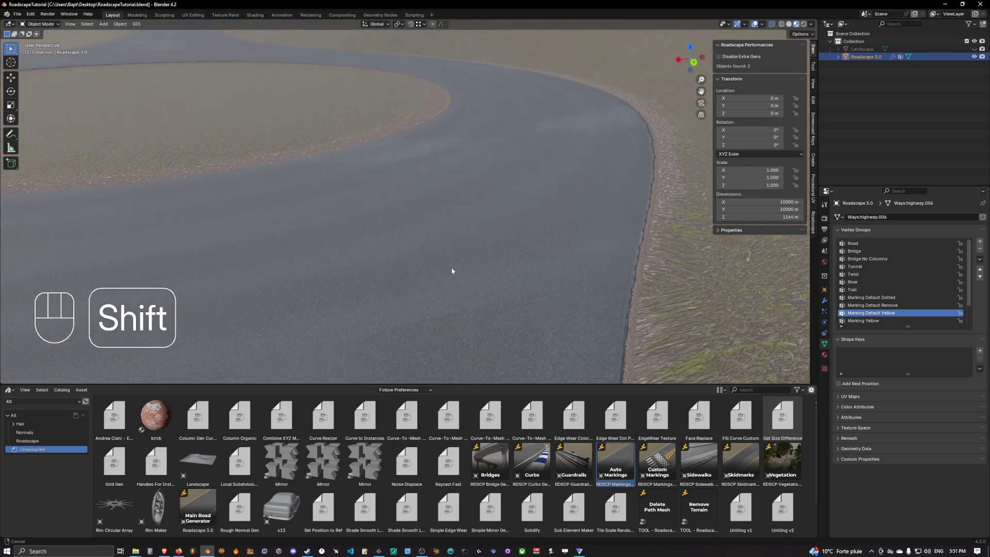
Enable Force Performance Mode on Roadscape 3.0 so the simplified road mesh replaces the textures.
{"action": "key", "text": "q"}
{"action": "key", "text": "q"}
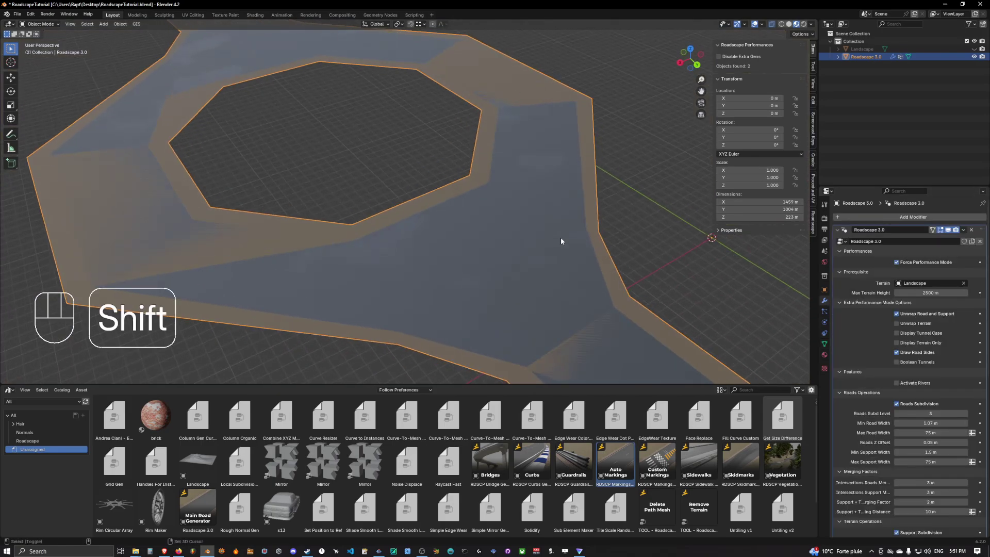
{"action": "key", "text": "q"}
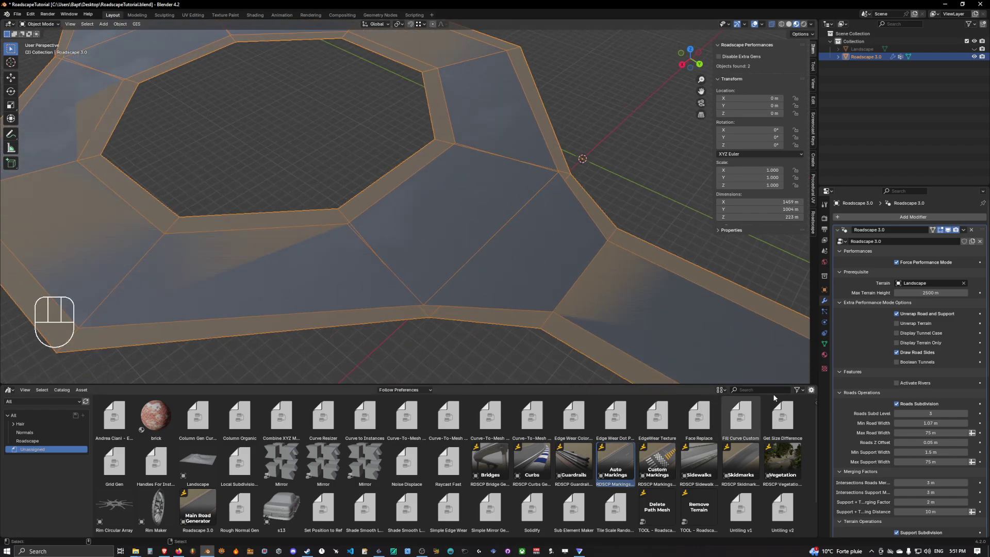
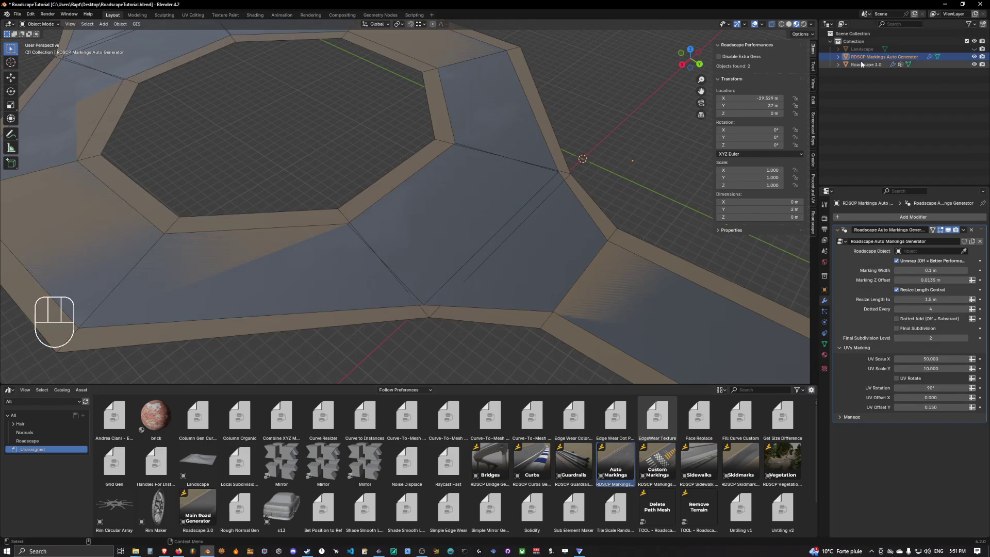
Place the RDSCP Markings Auto Generator asset and clear its scale, rotation and location to the origin.
{"action": "left_click", "coordinate": [816, 120]}
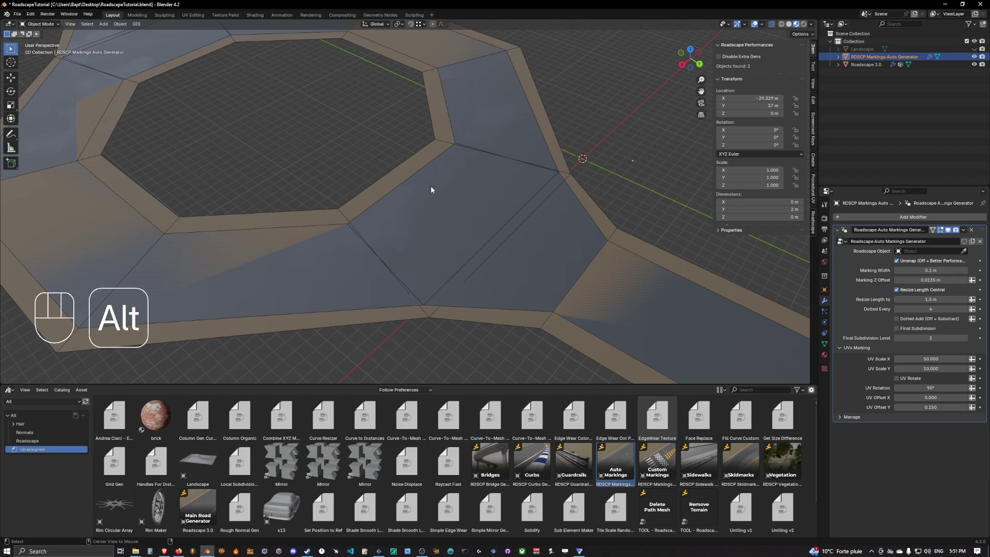
{"action": "key", "text": "alt+s"}
{"action": "key", "text": "alt+r"}
{"action": "key", "text": "alt+g"}
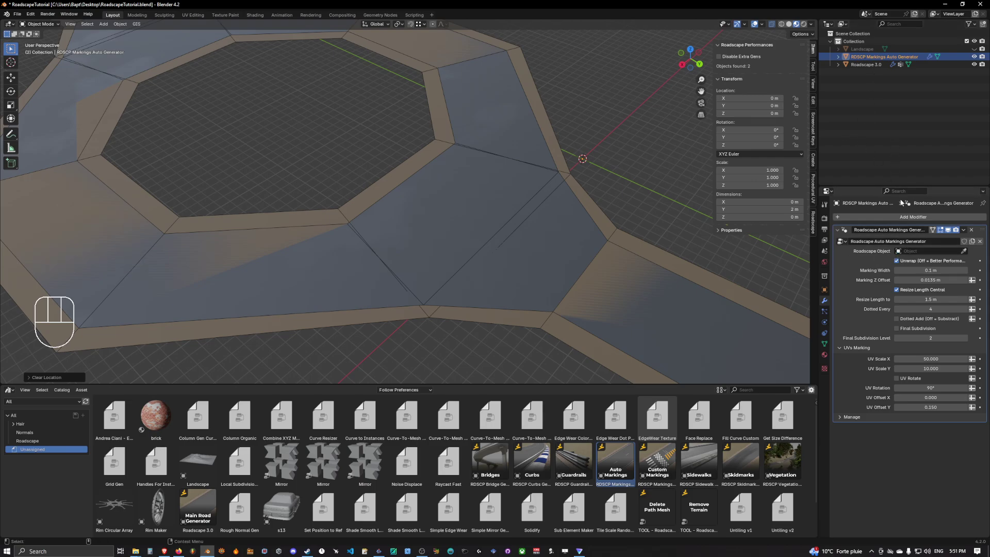
Set the generator's Roadscape Object to Roadscape 3.0 and reselect the road.
{"action": "left_click", "coordinate": [965, 253]}
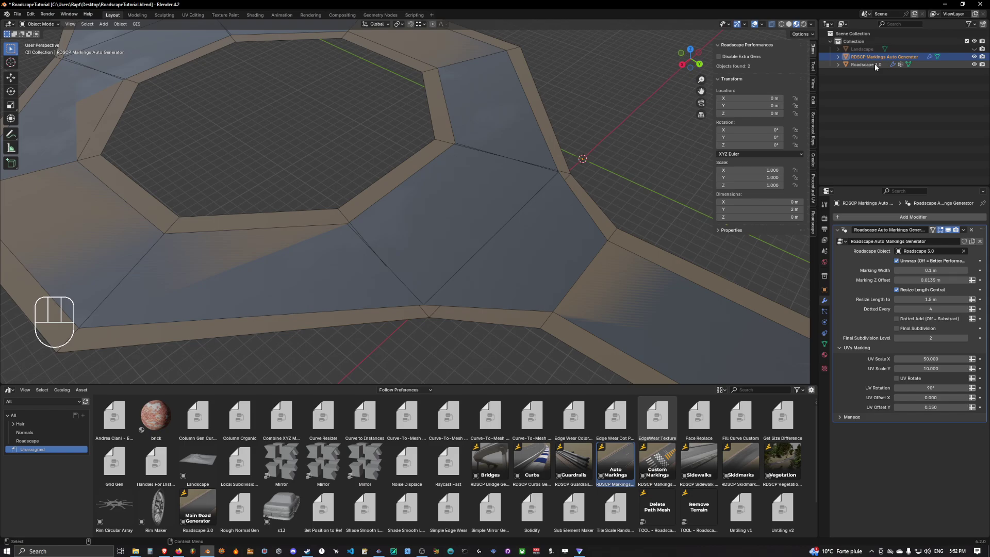
{"action": "left_click", "coordinate": [879, 68]}
{"action": "key", "text": "q"}
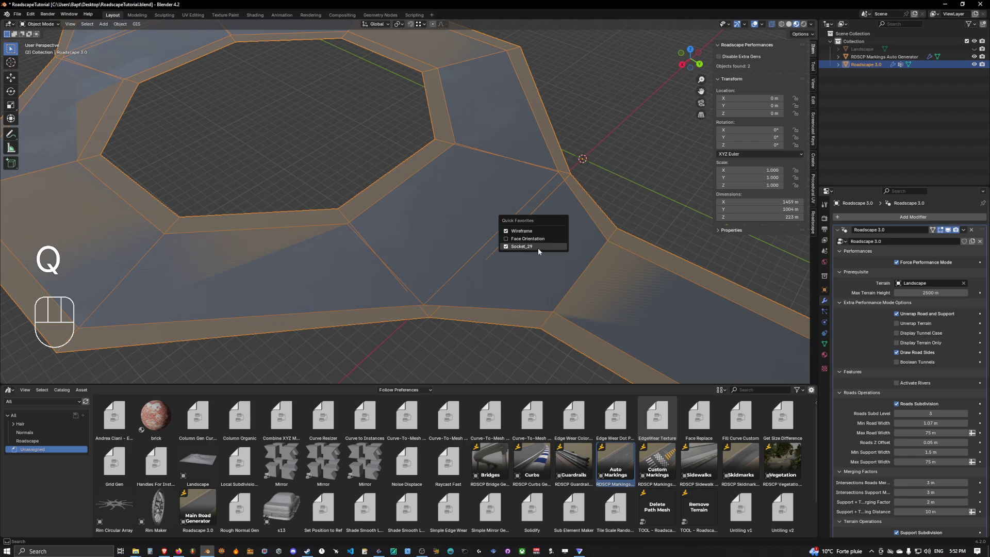
Disable the performance toggle and view the textured road with auto-generated white lane markings up to the fork.
{"action": "left_click", "coordinate": [743, 56]}
{"action": "left_click", "coordinate": [744, 58]}
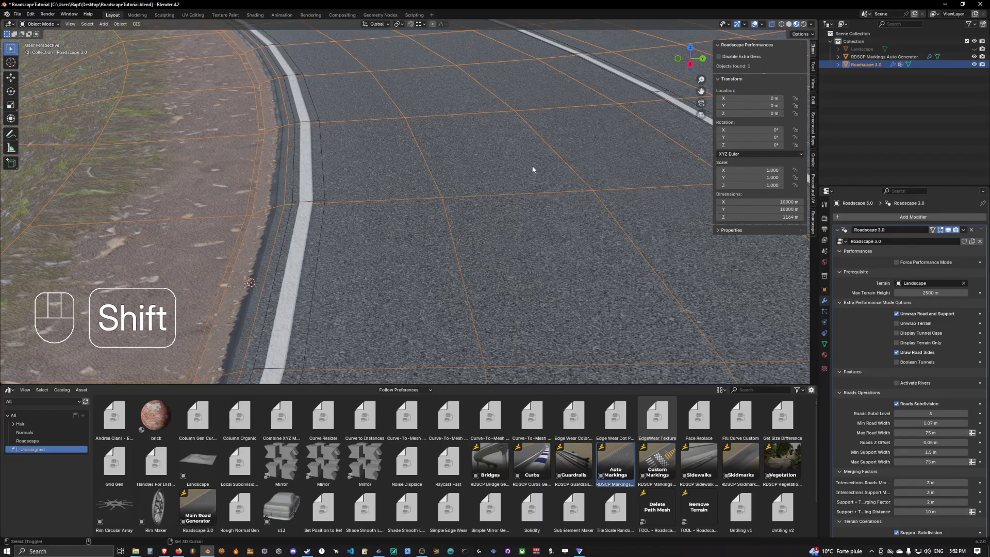
{"action": "left_click_drag", "start_coordinate": [515, 153], "coordinate": [586, 139]}
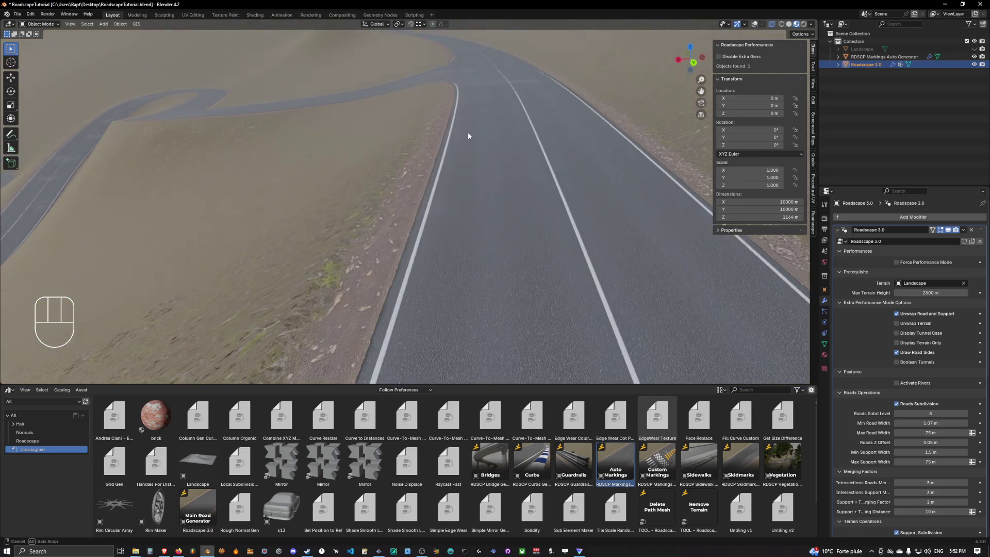
{"action": "key", "text": "q"}
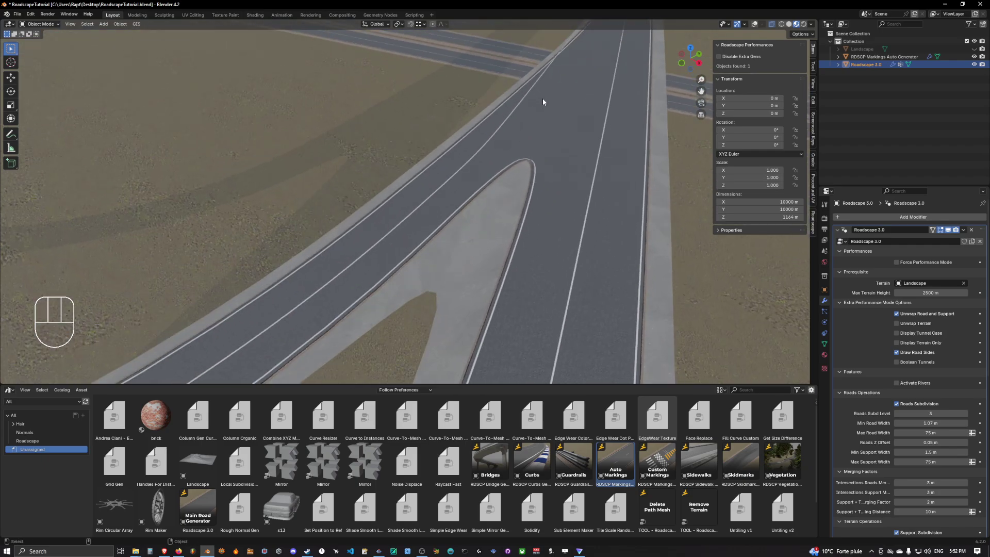
Re-enable performance mode and enter Edit Mode on the road mesh at the fork.
{"action": "left_click", "coordinate": [742, 61]}
{"action": "left_click", "coordinate": [536, 156]}
{"action": "key", "text": "q"}
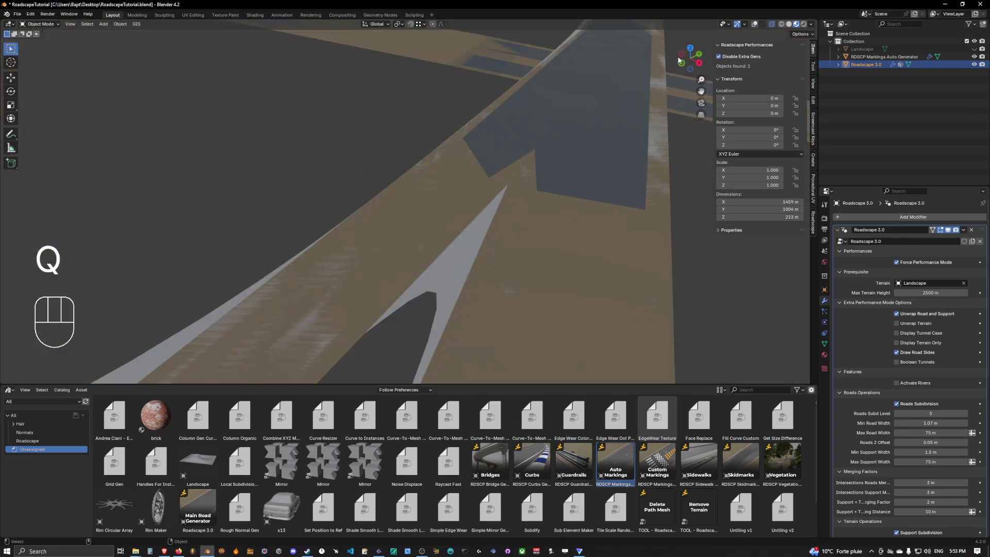
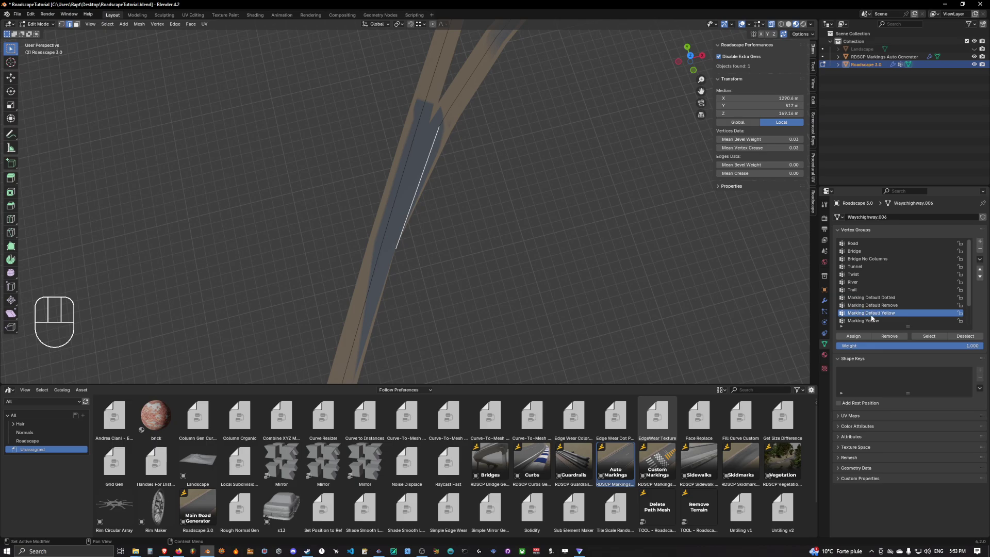
Assign the gore edge to Marking Default Remove, exit editing and rebuild the textured road.
{"action": "left_click", "coordinate": [871, 308]}
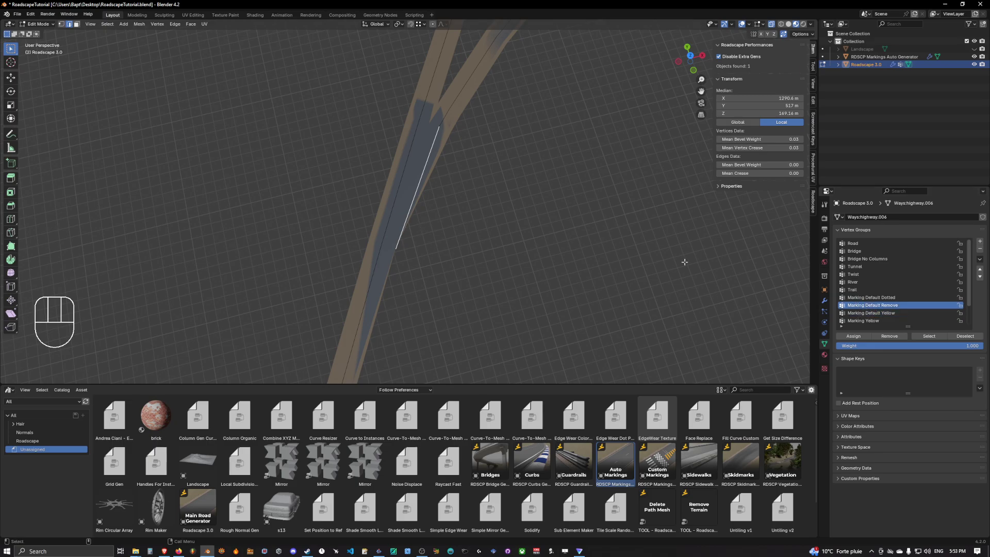
{"action": "left_click", "coordinate": [858, 339]}
{"action": "key", "text": "Tab"}
{"action": "key", "text": "q"}
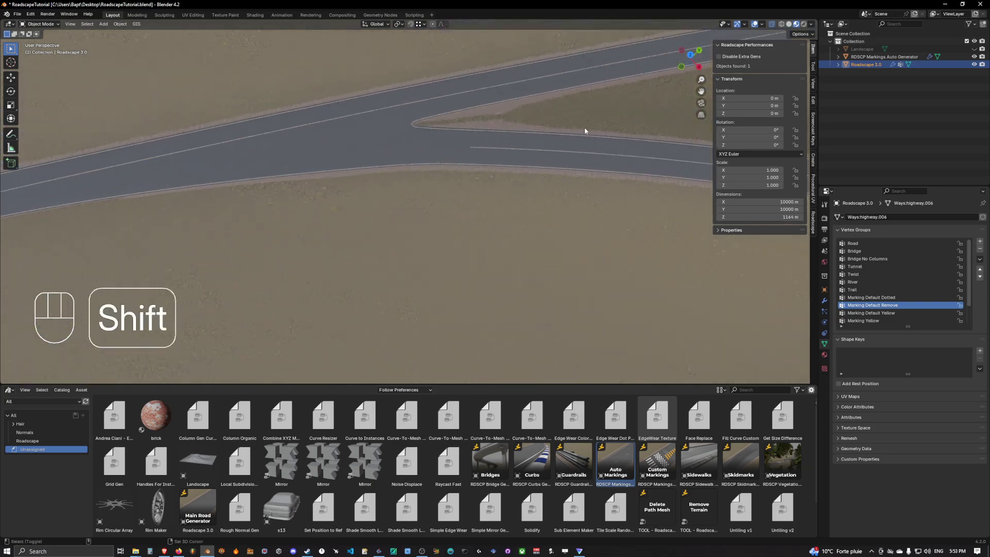
{"action": "left_click", "coordinate": [759, 27]}
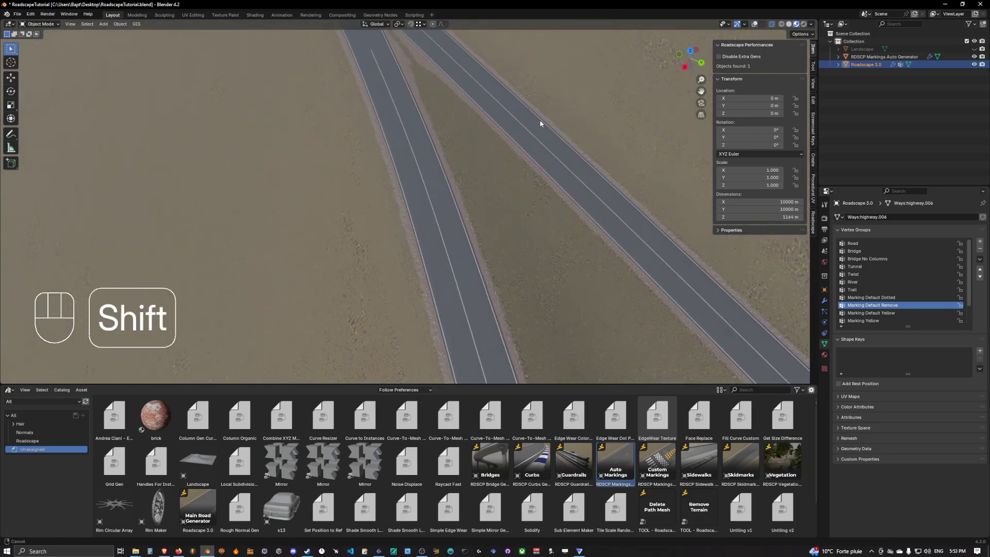
{"action": "left_click_drag", "start_coordinate": [541, 128], "coordinate": [558, 152]}
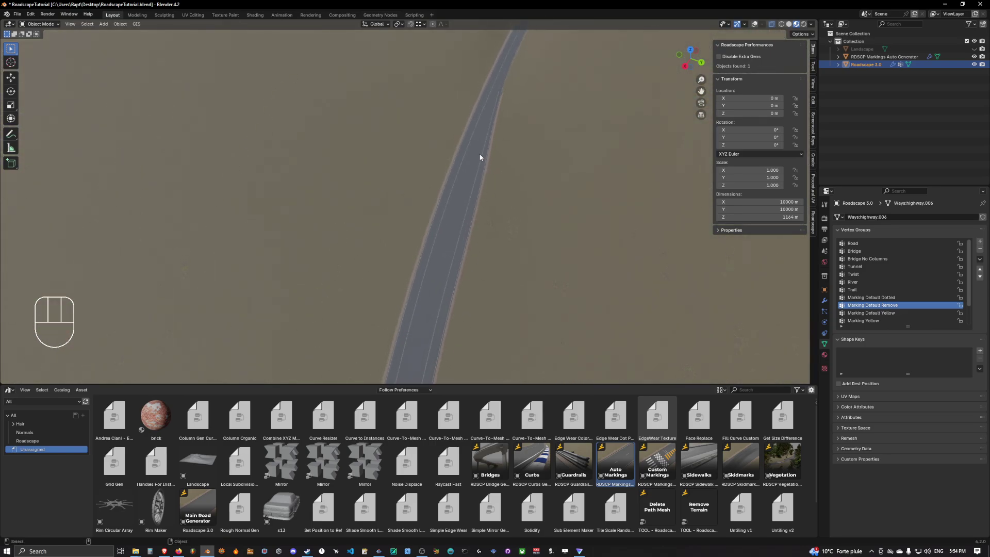
In performance mode, assign another straight-road edge to Marking Default Remove and show the rebuilt textured road.
{"action": "key", "text": "q"}
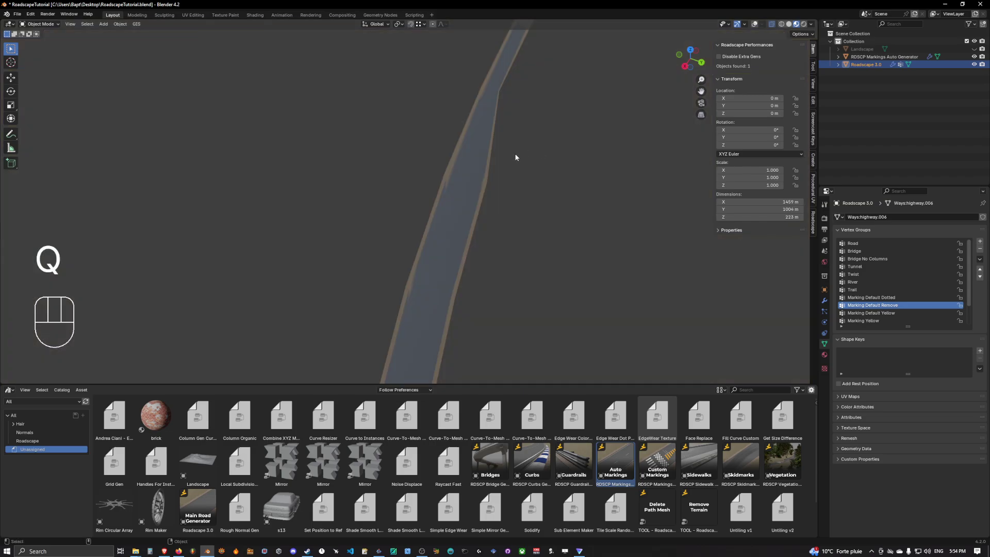
{"action": "key", "text": "Tab"}
{"action": "key", "text": "2"}
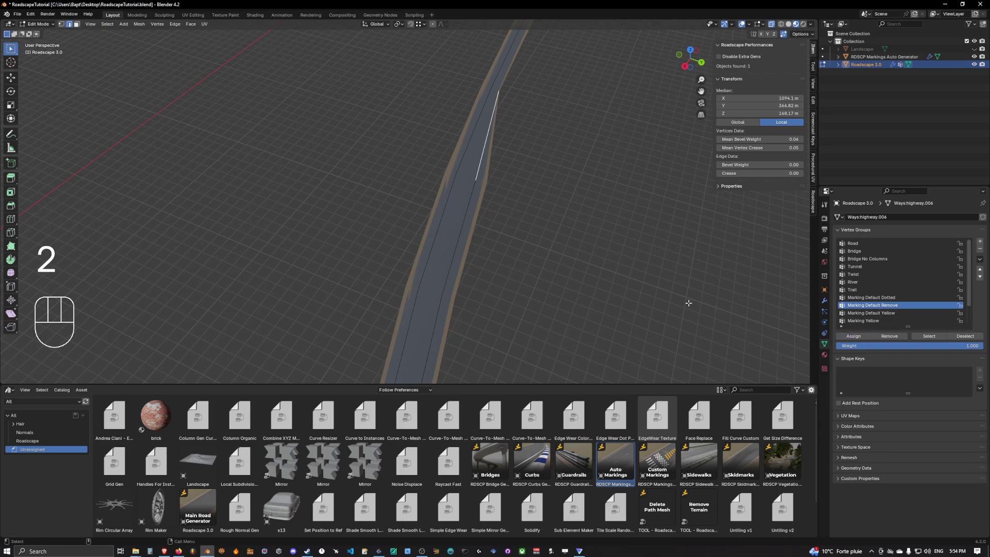
{"action": "key", "text": "Tab"}
{"action": "key", "text": "q"}
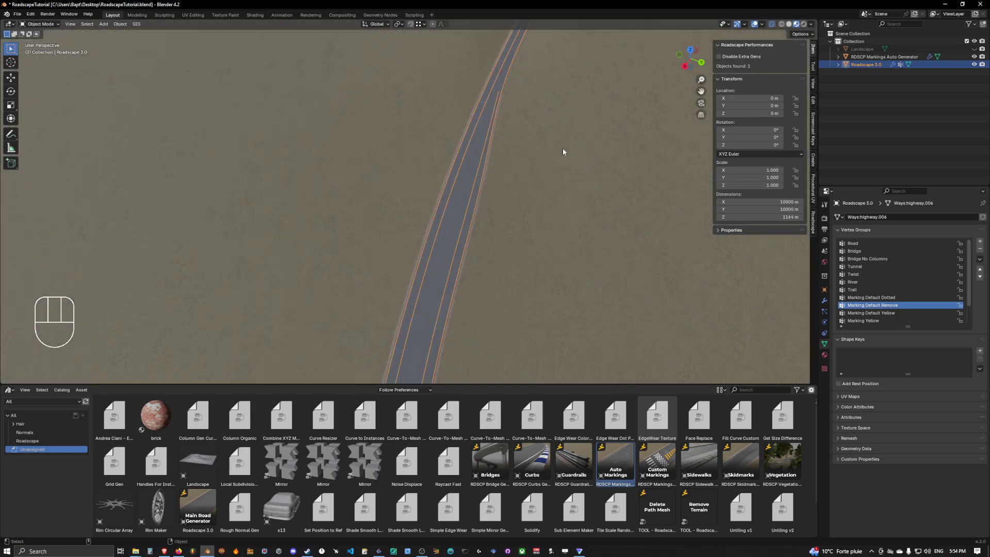
{"action": "left_click", "coordinate": [756, 27]}
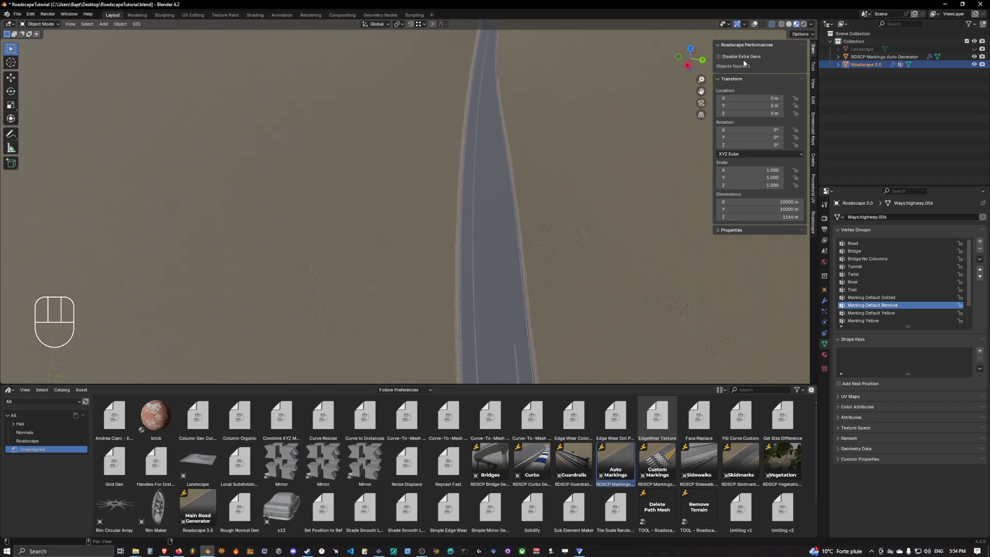
{"action": "left_click", "coordinate": [757, 28]}
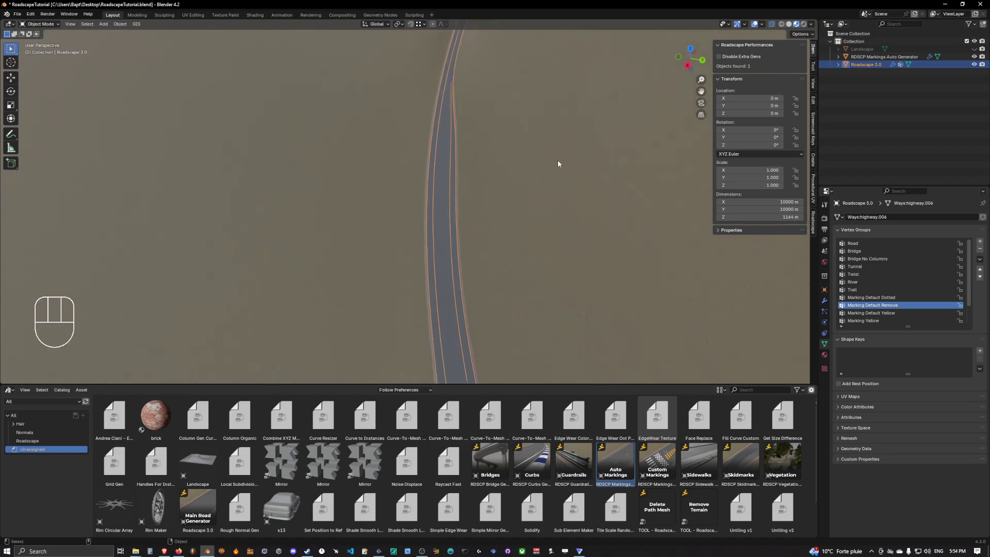
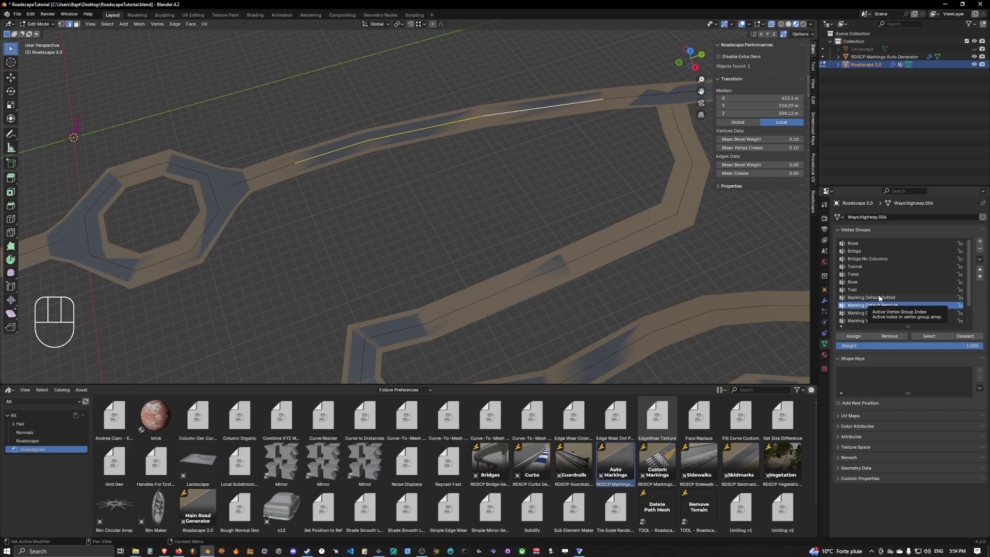
{"action": "left_click", "coordinate": [882, 298]}
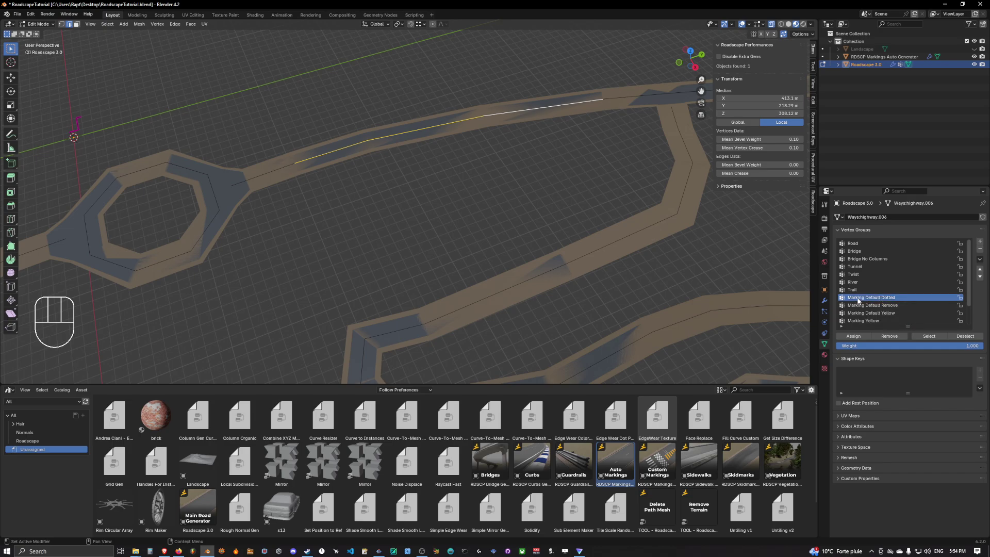
{"action": "left_click", "coordinate": [861, 339]}
{"action": "key", "text": "Tab"}
{"action": "key", "text": "q"}
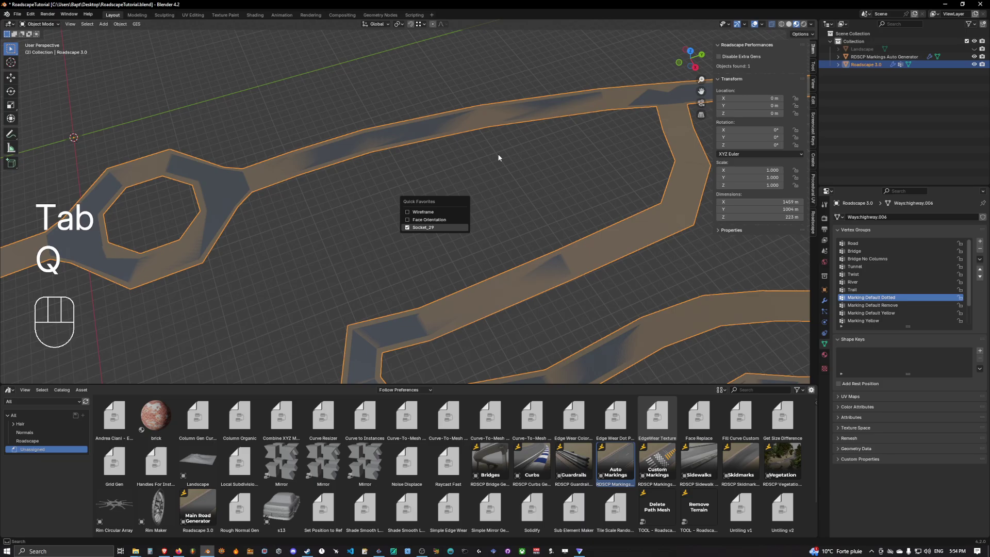
{"action": "left_click", "coordinate": [754, 26]}
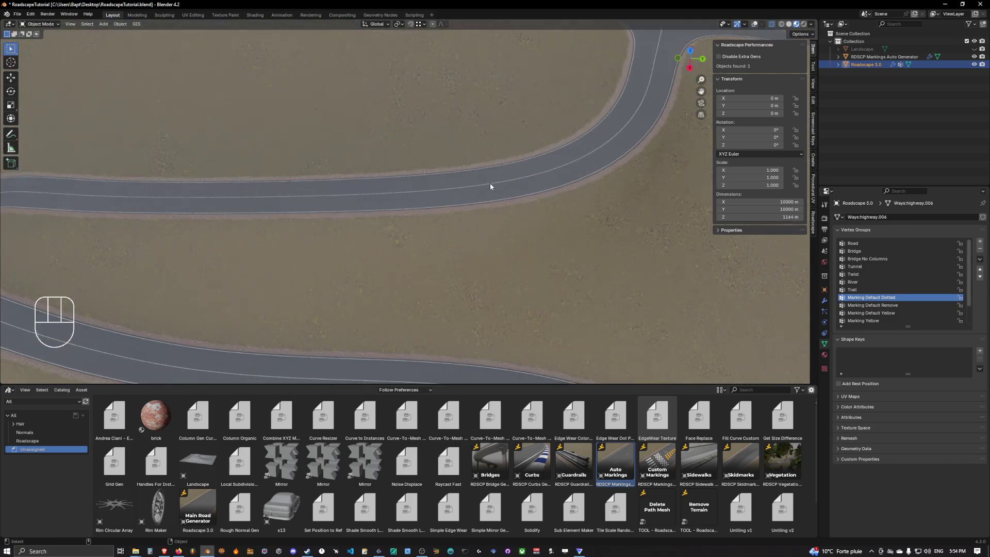
{"action": "left_click_drag", "start_coordinate": [502, 183], "coordinate": [478, 165]}
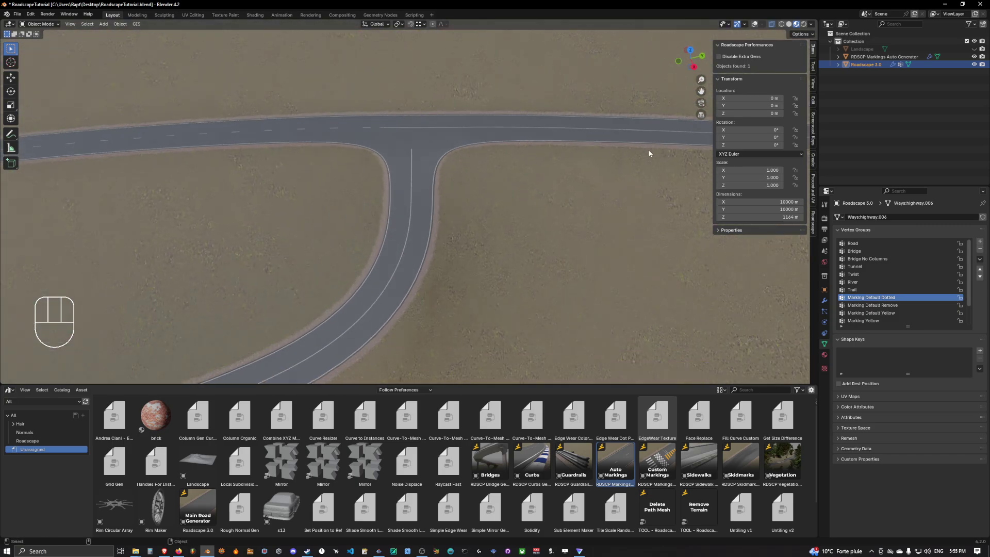
Assign the curving stretch's edges to Marking Default Yellow and regenerate the road with a yellow centre line.
{"action": "key", "text": "q"}
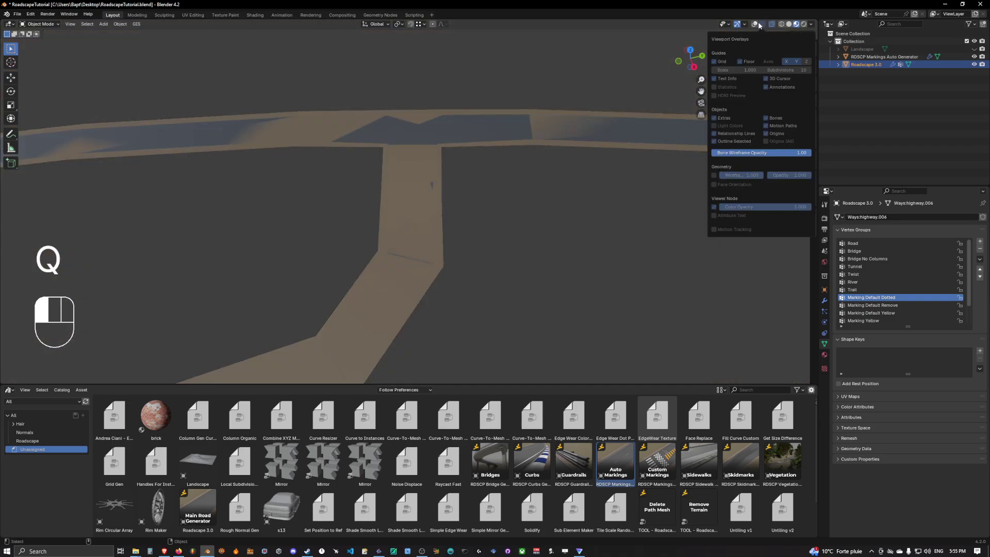
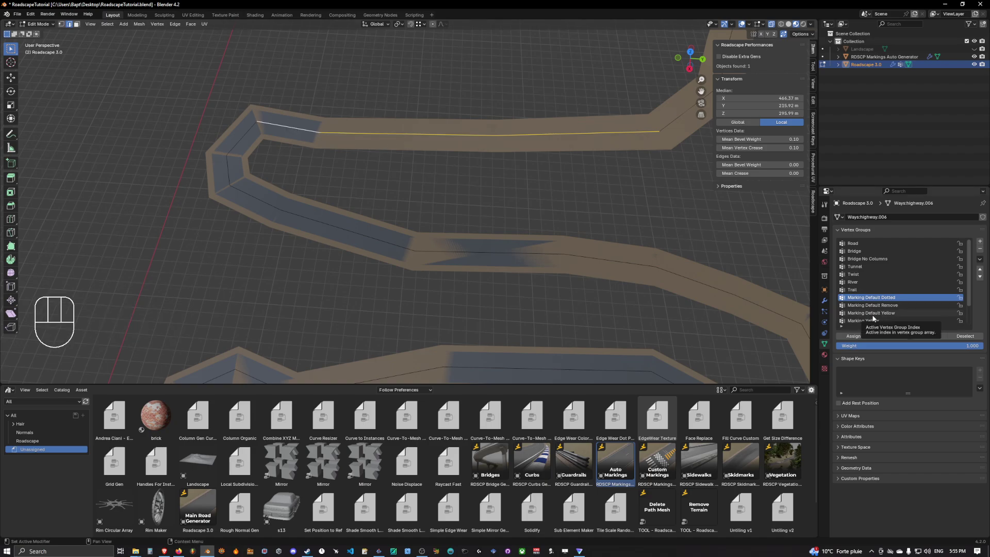
{"action": "left_click", "coordinate": [877, 314]}
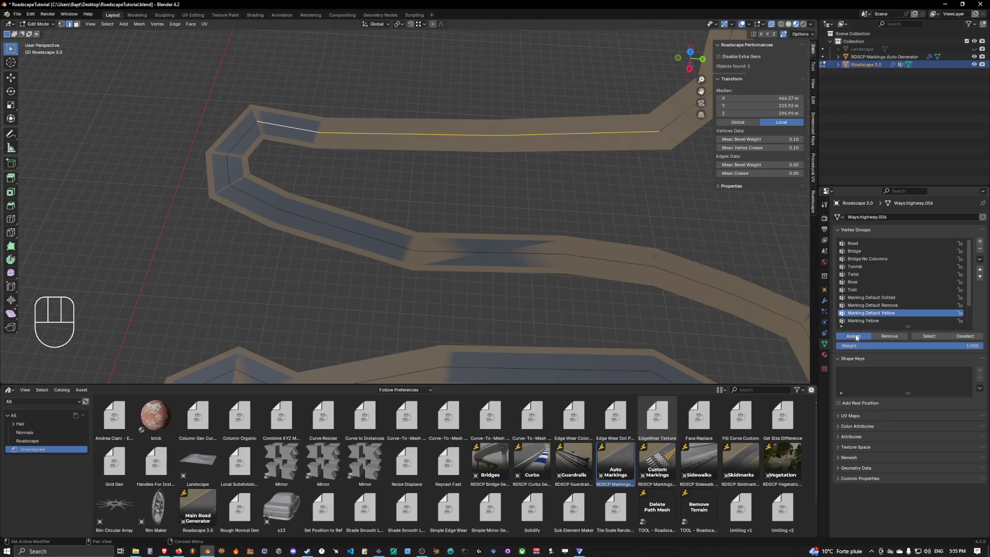
{"action": "key", "text": "Tab"}
{"action": "key", "text": "q"}
{"action": "left_click", "coordinate": [754, 27]}
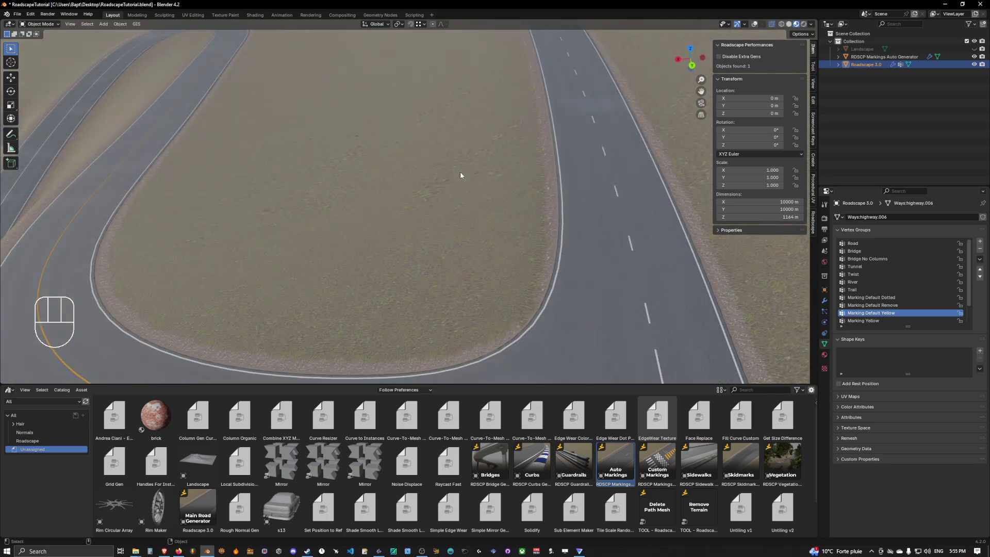
Frame the roundabout, select the road and switch to the solid mesh view.
{"action": "left_click_drag", "start_coordinate": [533, 174], "coordinate": [646, 167]}
{"action": "left_click_drag", "start_coordinate": [522, 193], "coordinate": [572, 116]}
{"action": "middle_click", "coordinate": [510, 167]}
{"action": "left_click", "coordinate": [485, 168]}
{"action": "key", "text": "q"}
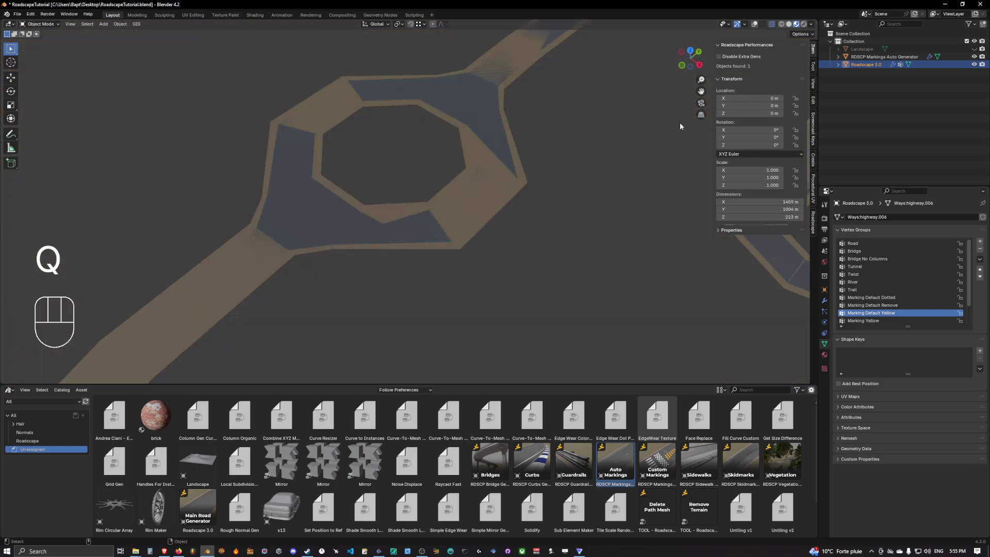
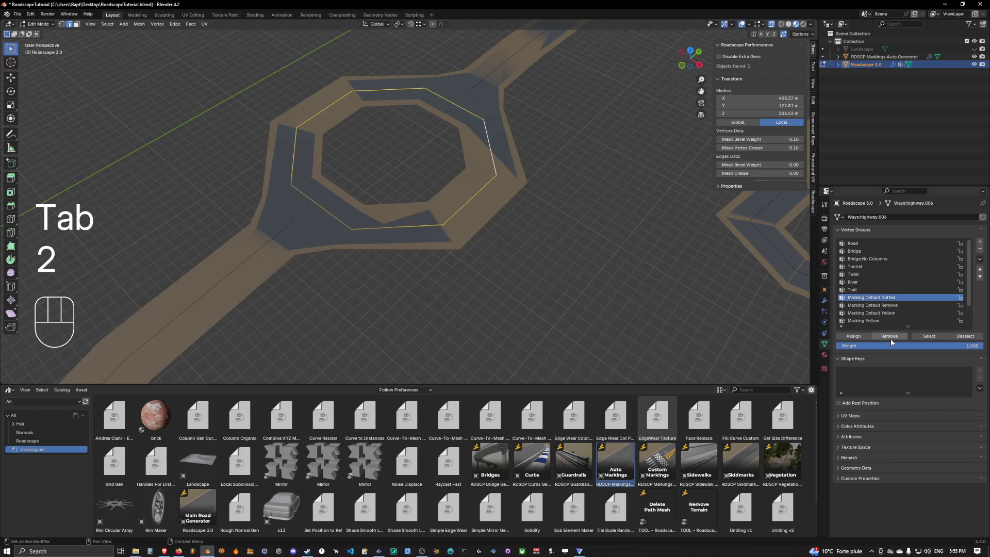
Remove the inner ring edges from Marking Default Dotted and regenerate the textured road.
{"action": "left_click", "coordinate": [861, 338]}
{"action": "key", "text": "Tab"}
{"action": "key", "text": "q"}
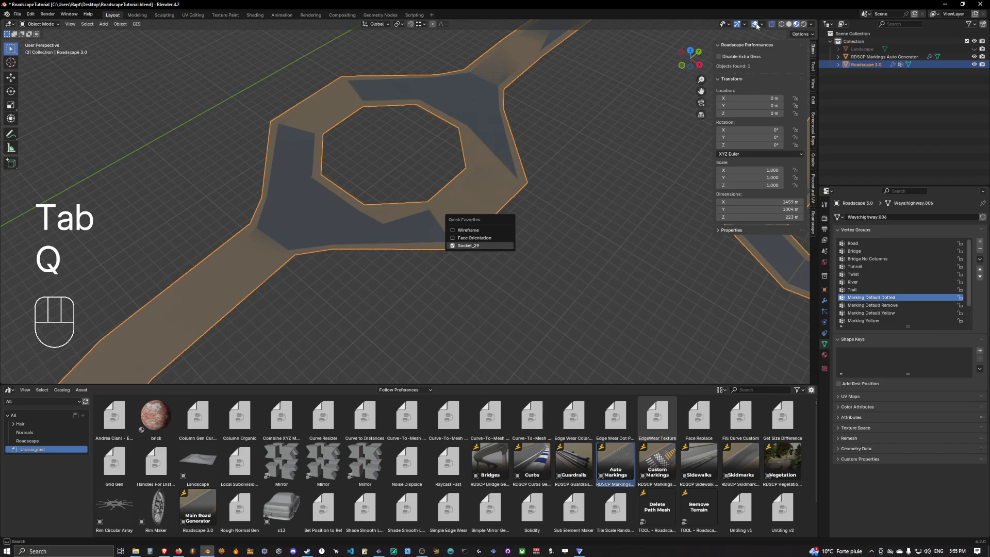
{"action": "left_click", "coordinate": [759, 26]}
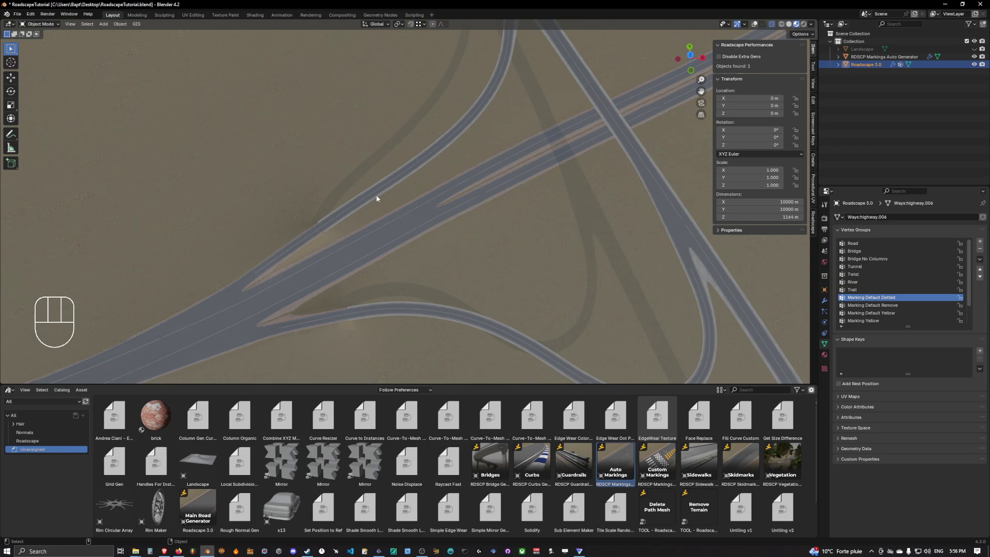
Assign both interchange ramps' edges to Marking Default Remove and rebuild the rendered road.
{"action": "left_click", "coordinate": [512, 178]}
{"action": "key", "text": "q"}
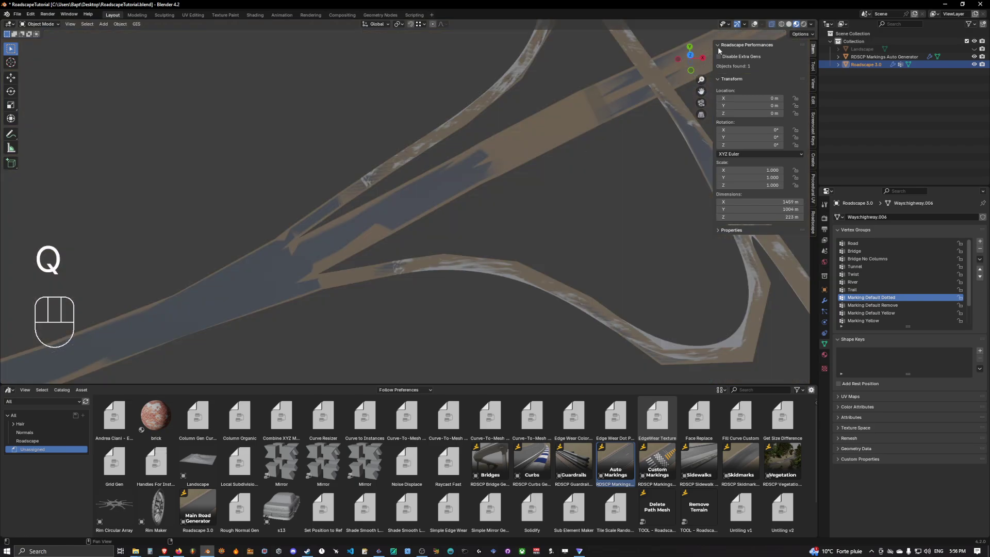
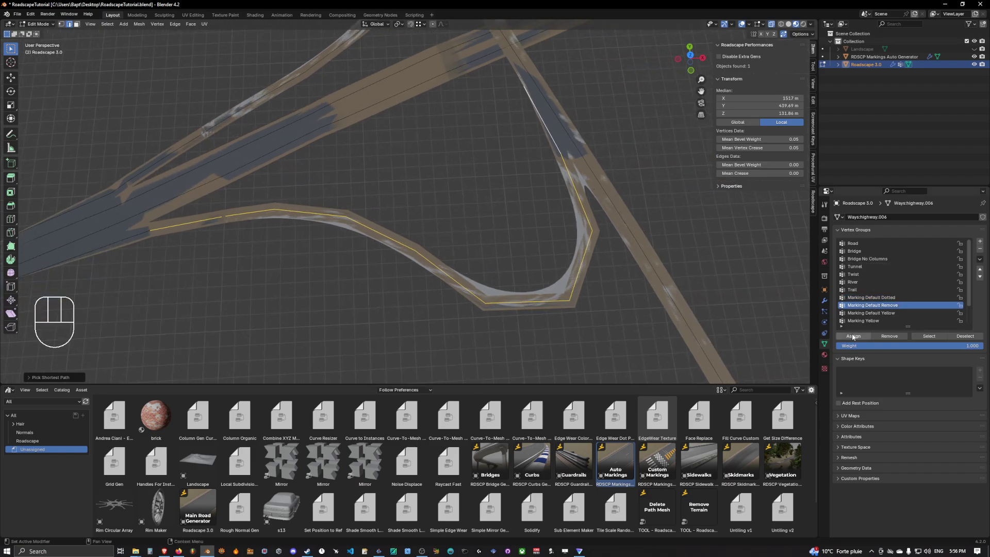
{"action": "left_click", "coordinate": [865, 337]}
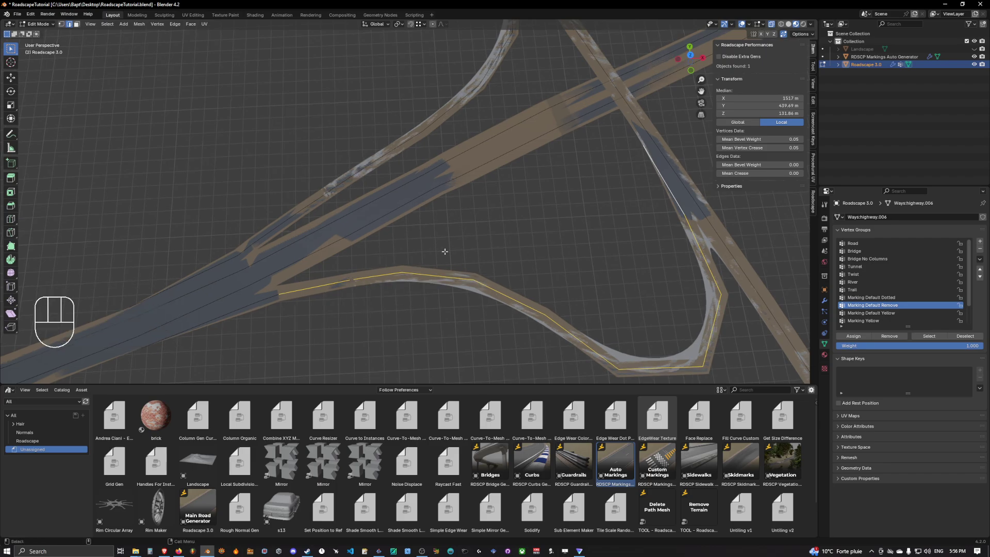
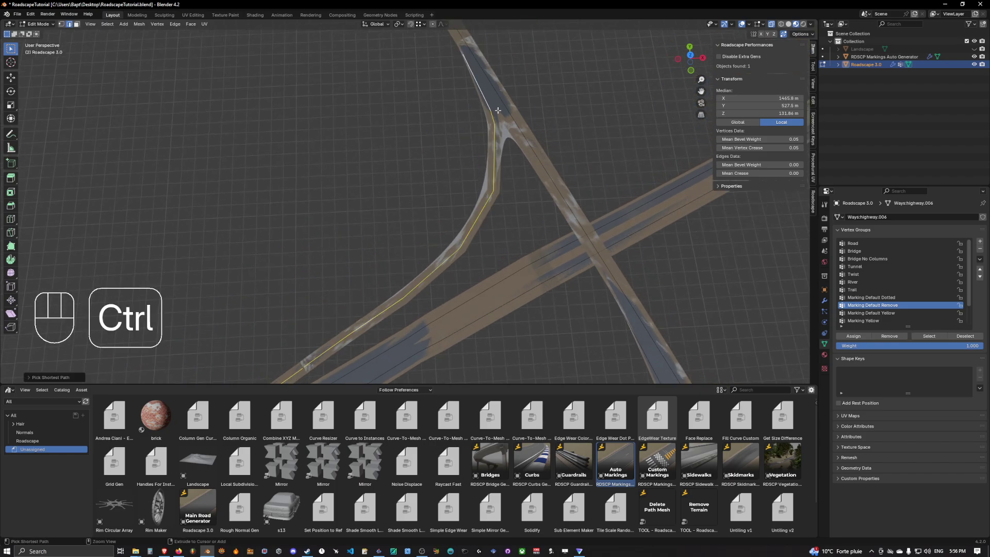
{"action": "left_click", "coordinate": [851, 341]}
{"action": "key", "text": "Tab"}
{"action": "key", "text": "q"}
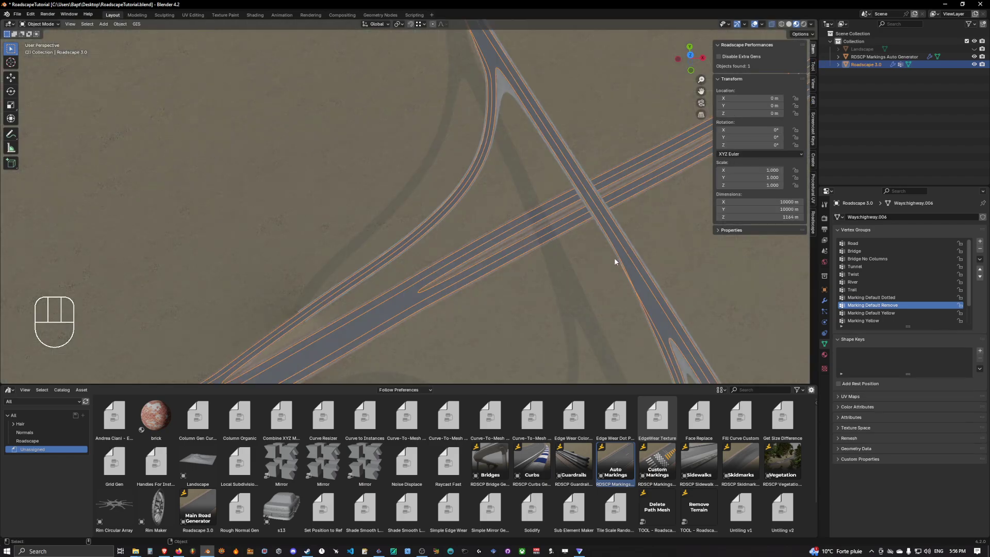
Add the Custom Markings generator and reset its scale, rotation and location to the world origin.
{"action": "left_click", "coordinate": [759, 24]}
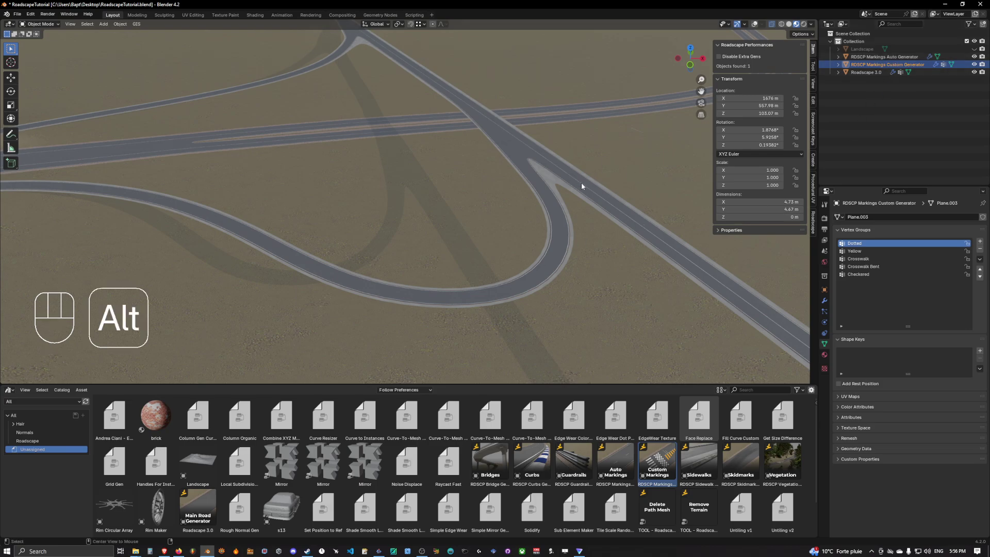
{"action": "key", "text": "alt+s"}
{"action": "key", "text": "alt+r"}
{"action": "key", "text": "alt+g"}
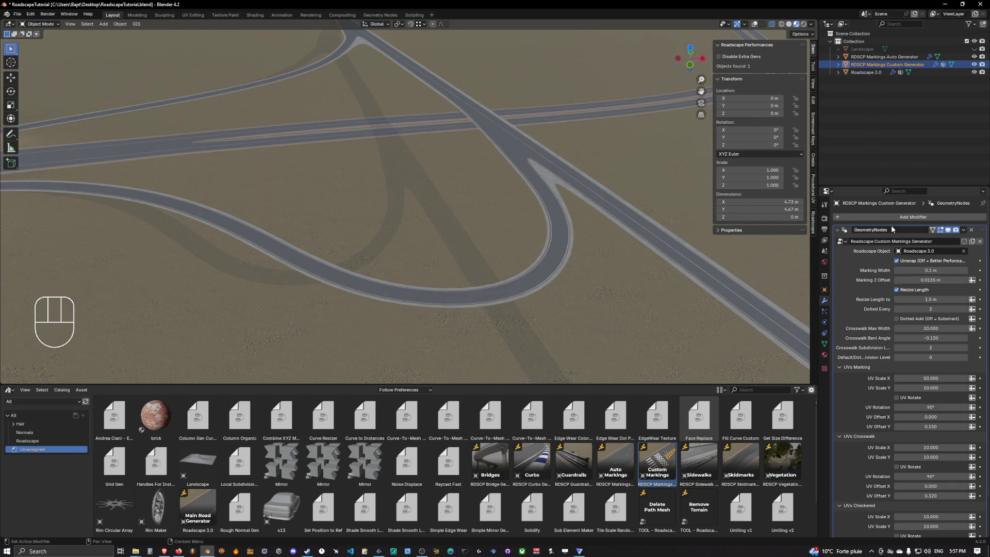
Review the generator's GeometryNodes settings in the Modifier tab.
{"action": "left_click", "coordinate": [869, 74]}
{"action": "left_click", "coordinate": [877, 65]}
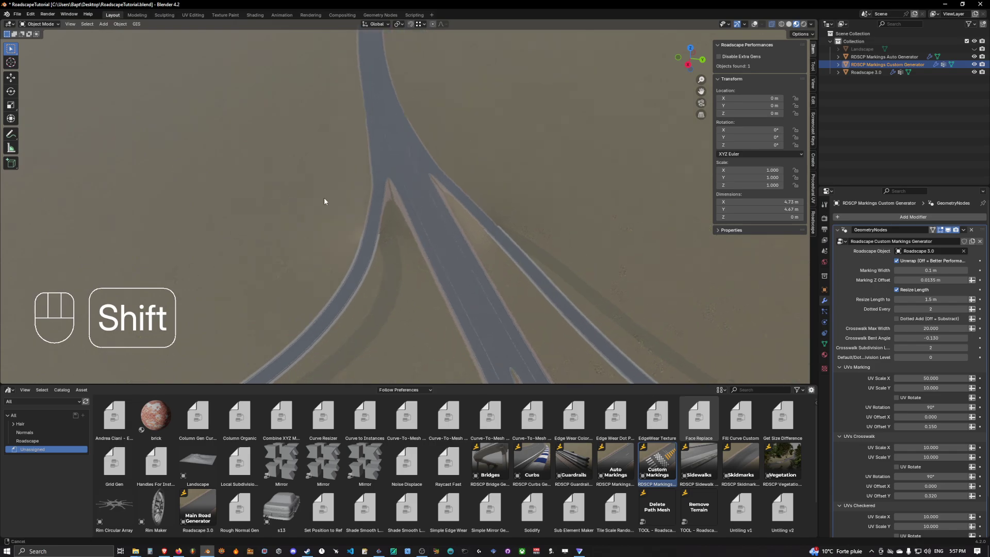
Edit the generator mesh in local view and extrude snapped vertices tracing a path over the gore area.
{"action": "key", "text": "Tab"}
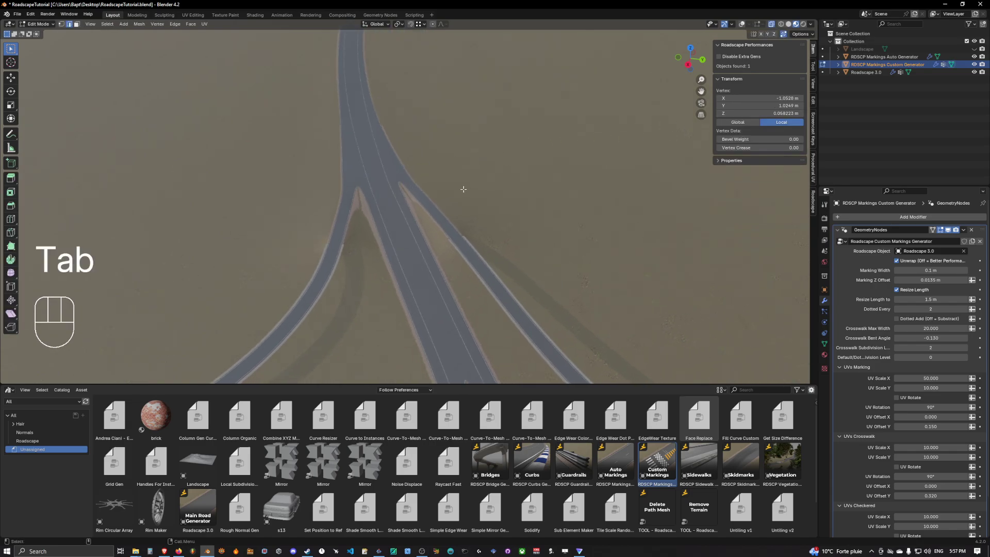
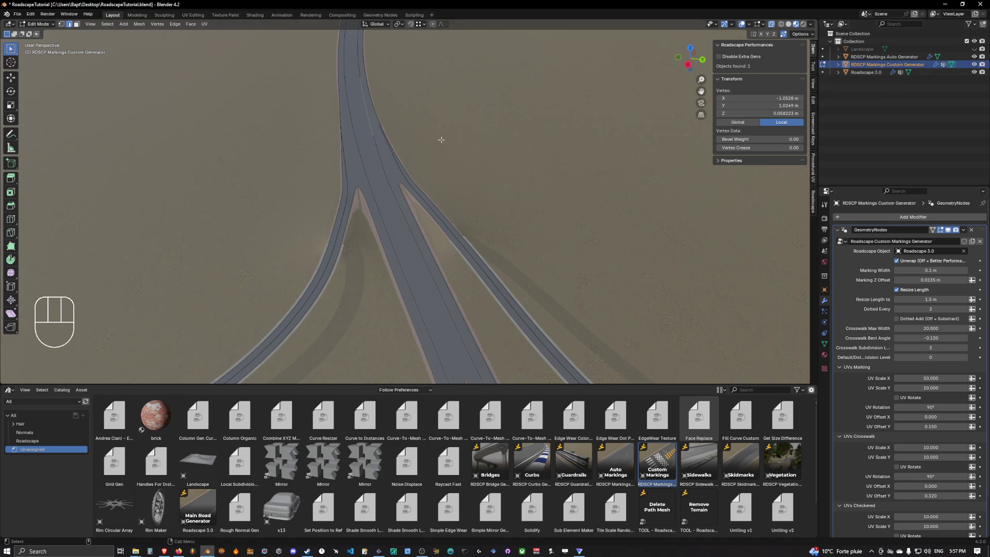
{"action": "key", "text": "a"}
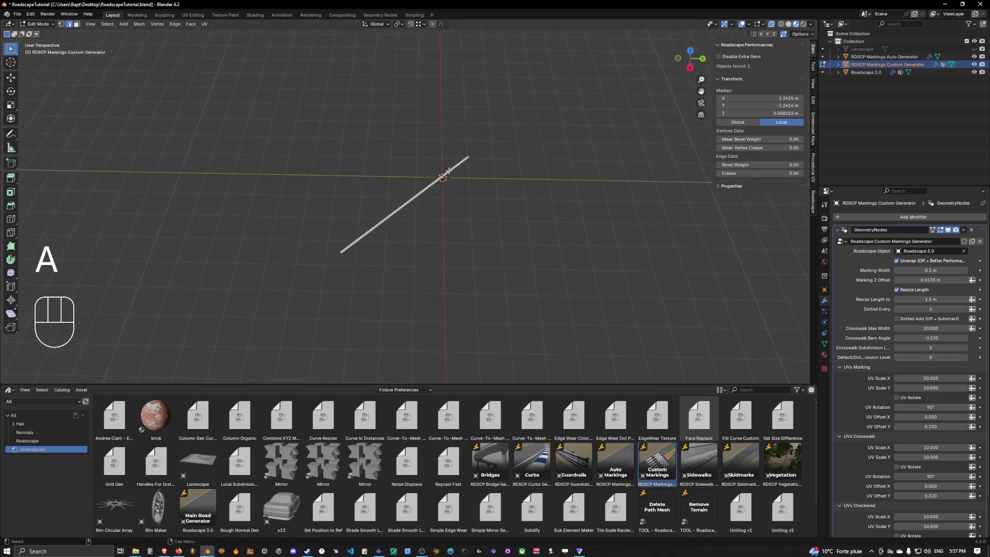
{"action": "key", "text": "1"}
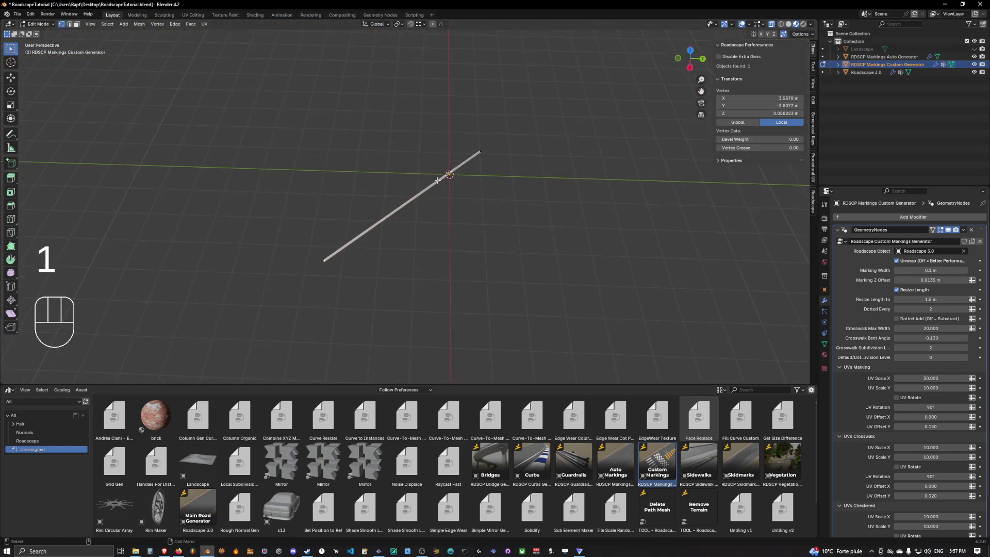
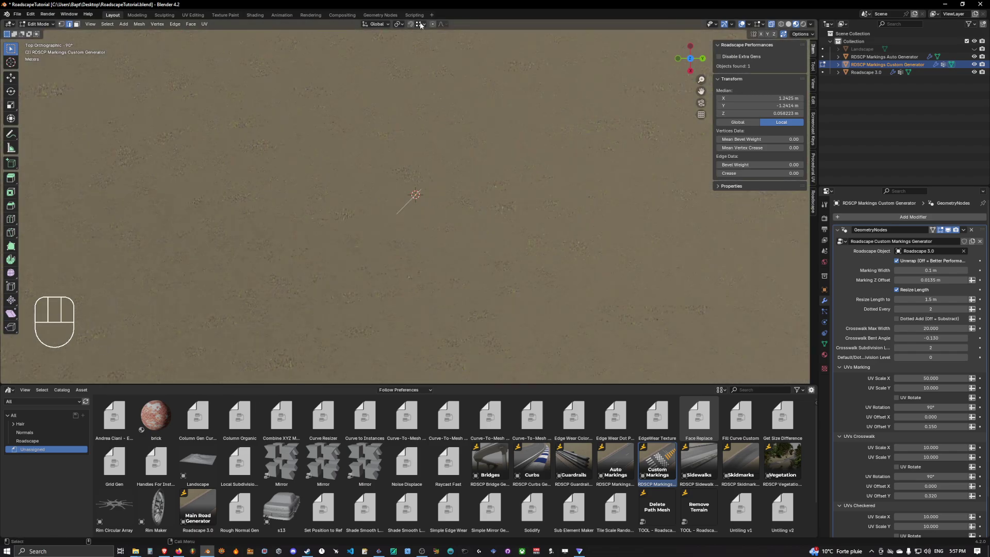
{"action": "left_click_drag", "start_coordinate": [424, 27], "coordinate": [425, 24]}
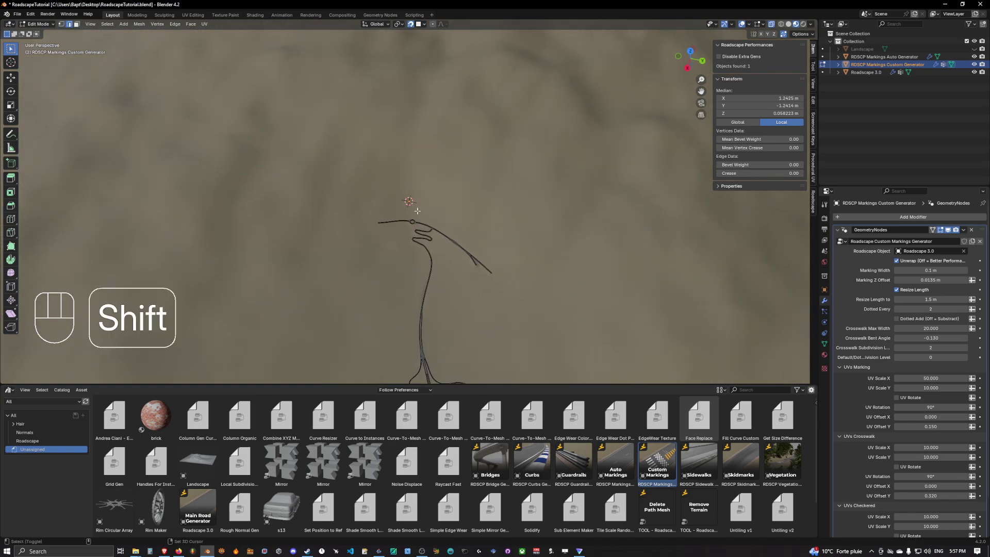
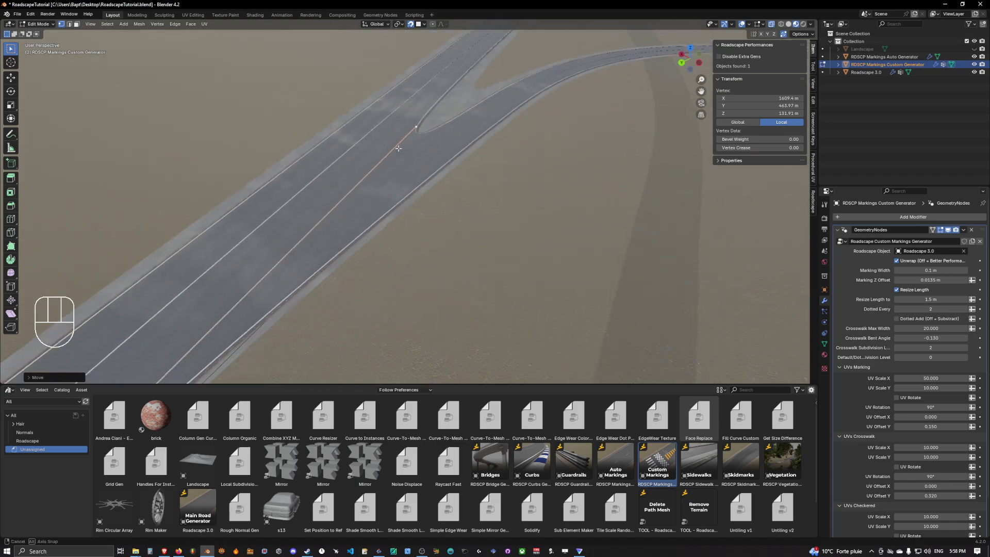
Assign the custom generator's traced line to the Dotted vertex group for a dashed marking.
{"action": "key", "text": "Tab"}
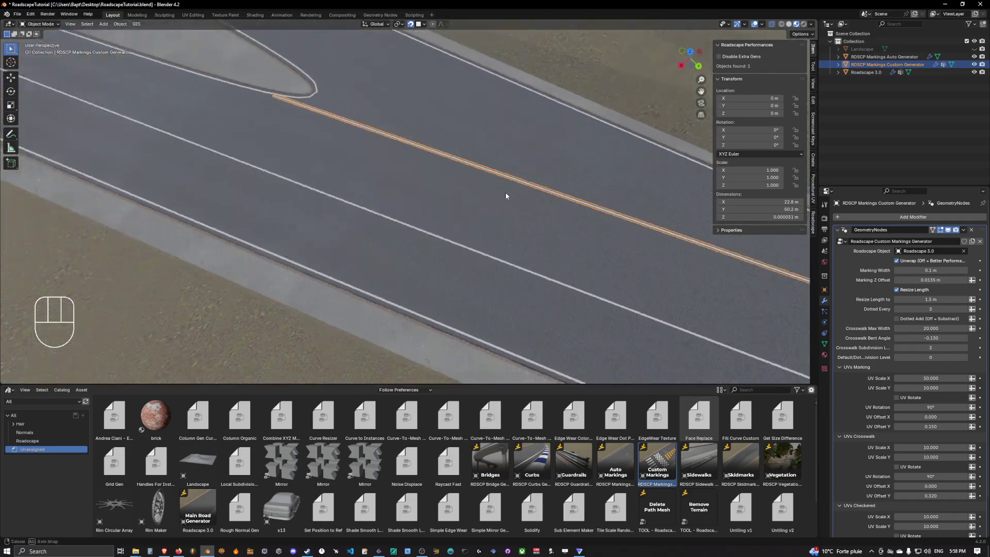
{"action": "left_click", "coordinate": [534, 41]}
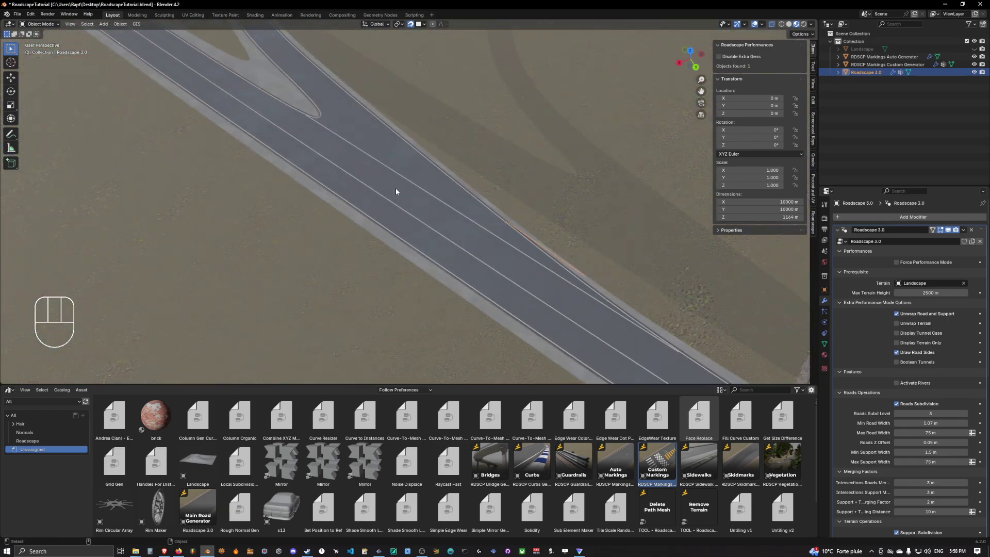
{"action": "key", "text": "Tab"}
{"action": "key", "text": "a"}
{"action": "left_click", "coordinate": [830, 348]}
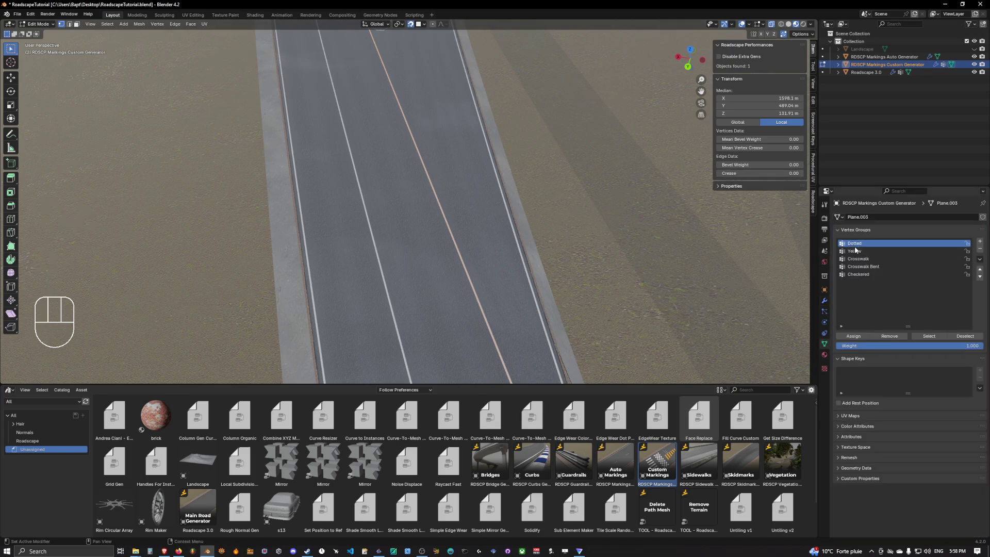
{"action": "left_click", "coordinate": [854, 339]}
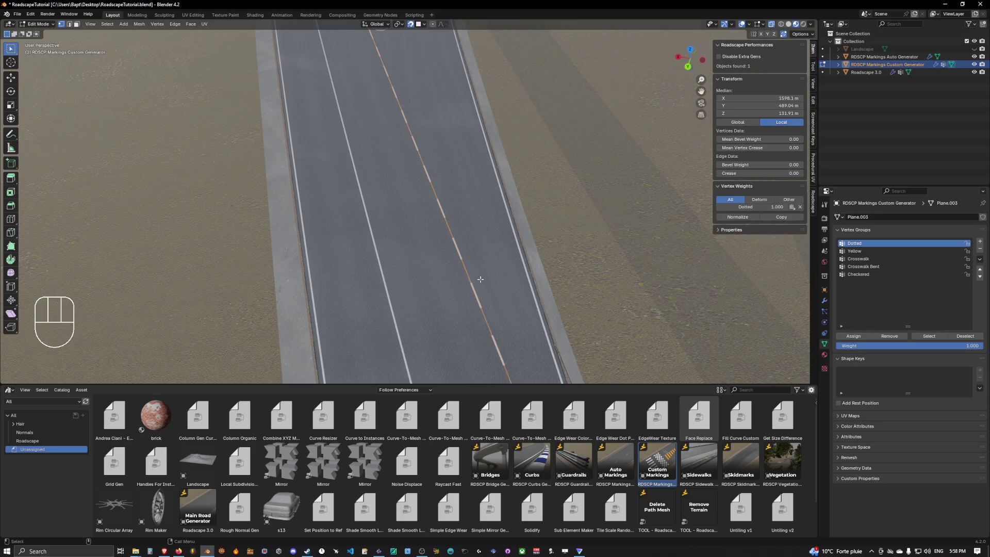
{"action": "key", "text": "Tab"}
{"action": "left_click", "coordinate": [497, 246]}
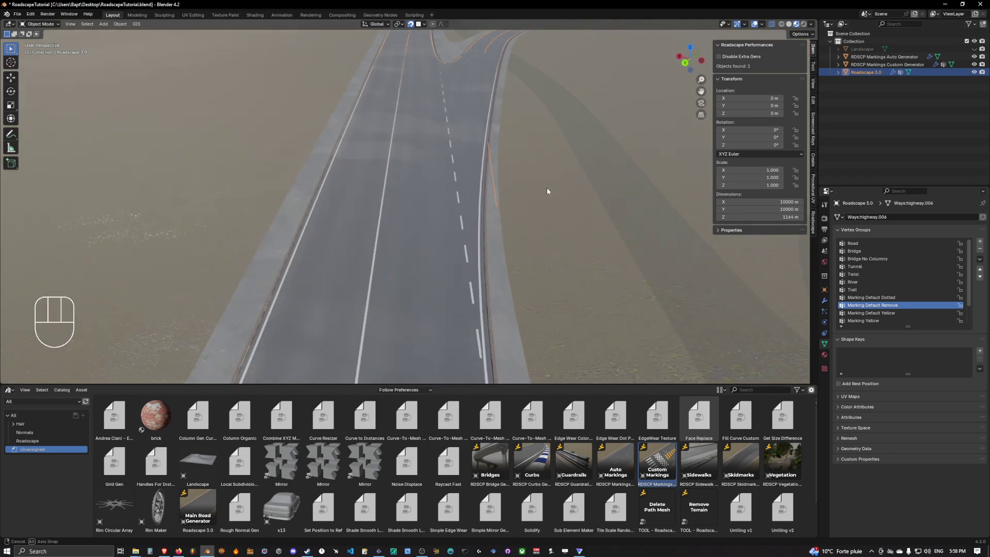
Orbit and pan around the junction, then select the Roadscape 3.0 road network.
{"action": "left_click", "coordinate": [547, 226]}
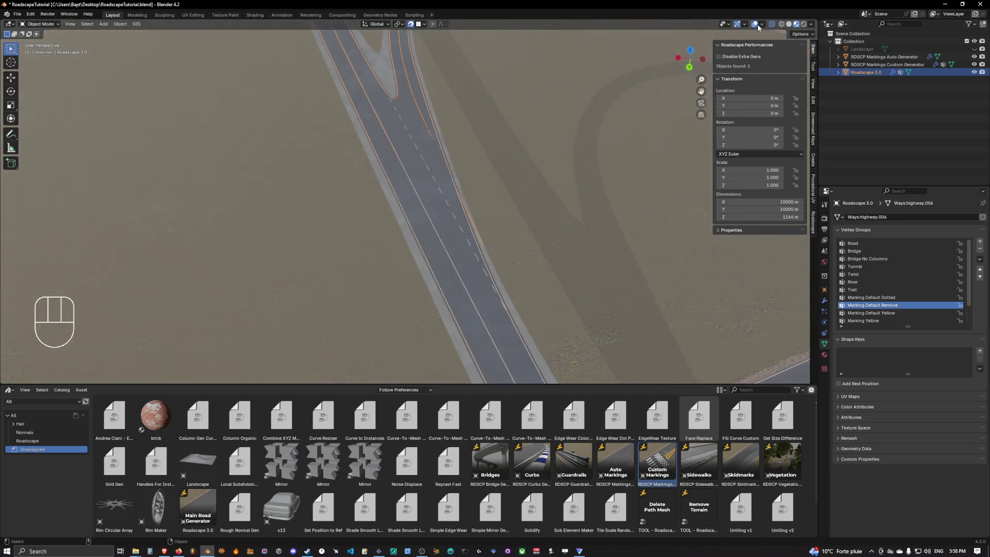
{"action": "left_click", "coordinate": [754, 24]}
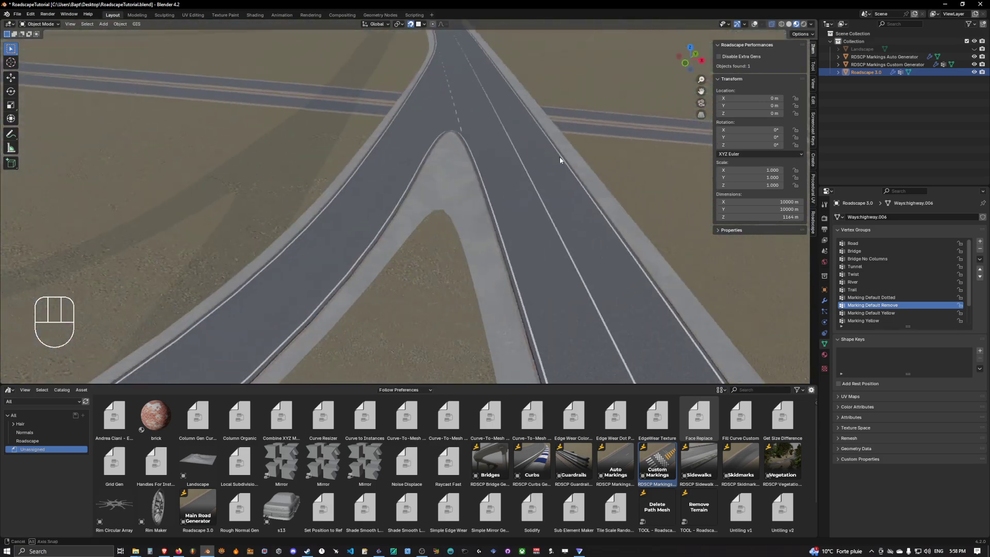
{"action": "left_click_drag", "start_coordinate": [499, 161], "coordinate": [498, 191]}
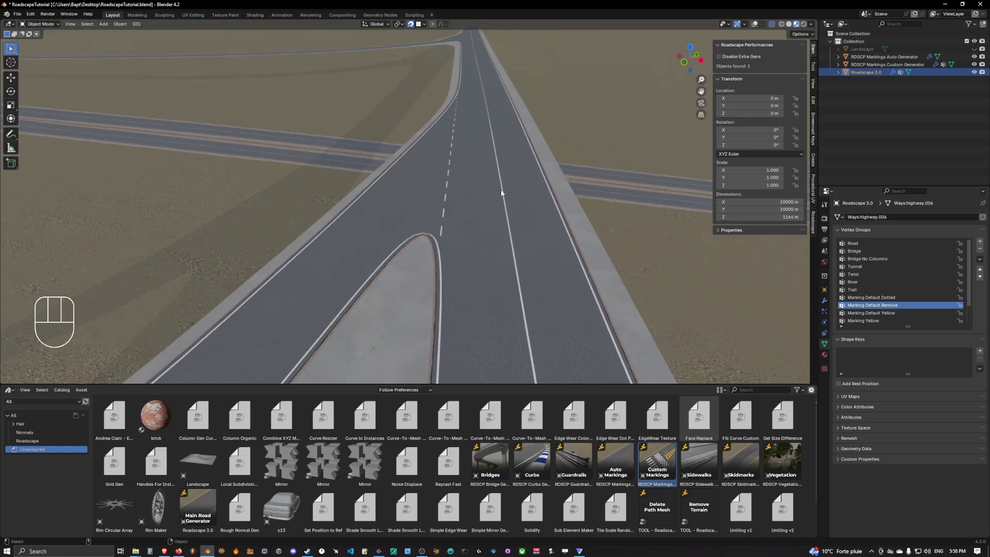
{"action": "left_click_drag", "start_coordinate": [453, 188], "coordinate": [553, 173]}
{"action": "middle_click", "coordinate": [543, 200]}
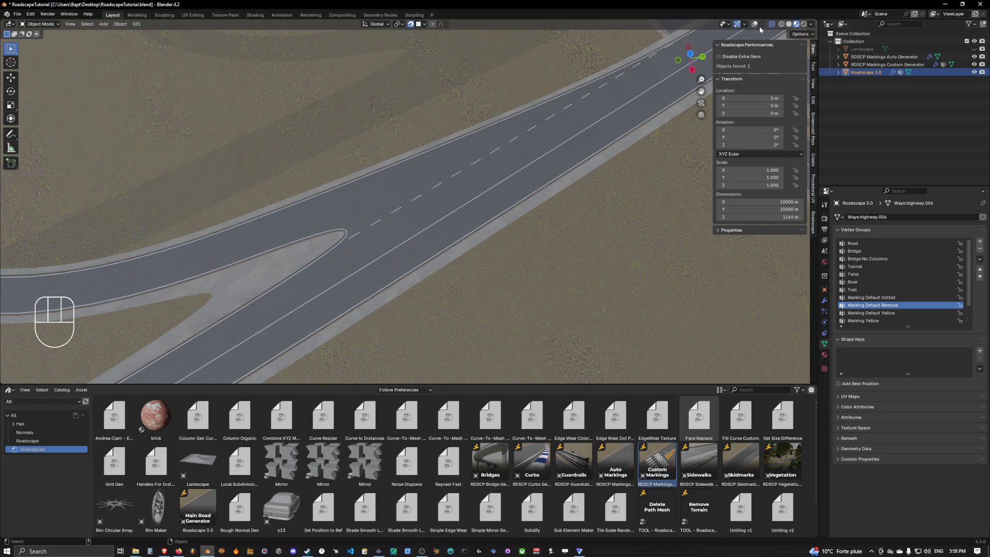
{"action": "left_click", "coordinate": [758, 28]}
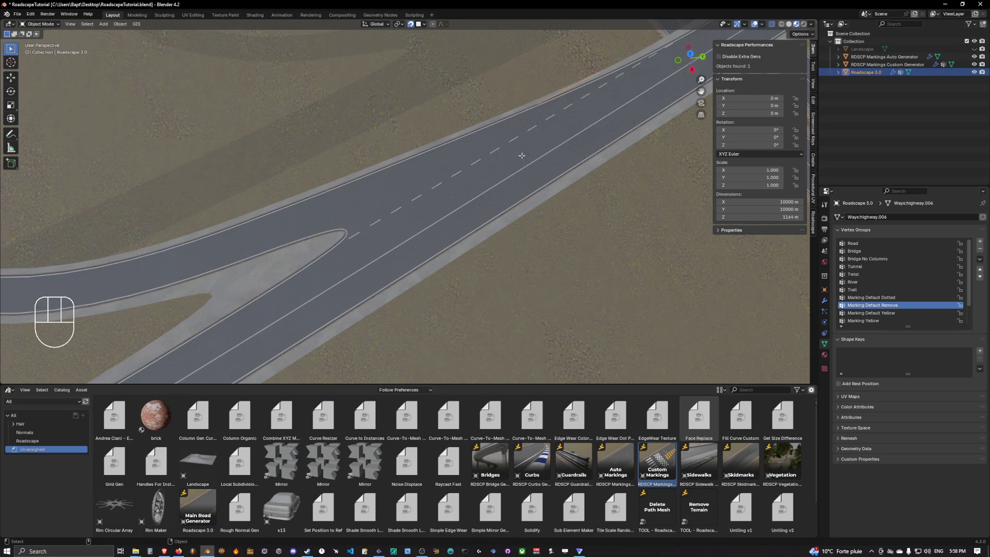
Switch to editing the markings custom generator and look straight down on the road.
{"action": "key", "text": "Tab"}
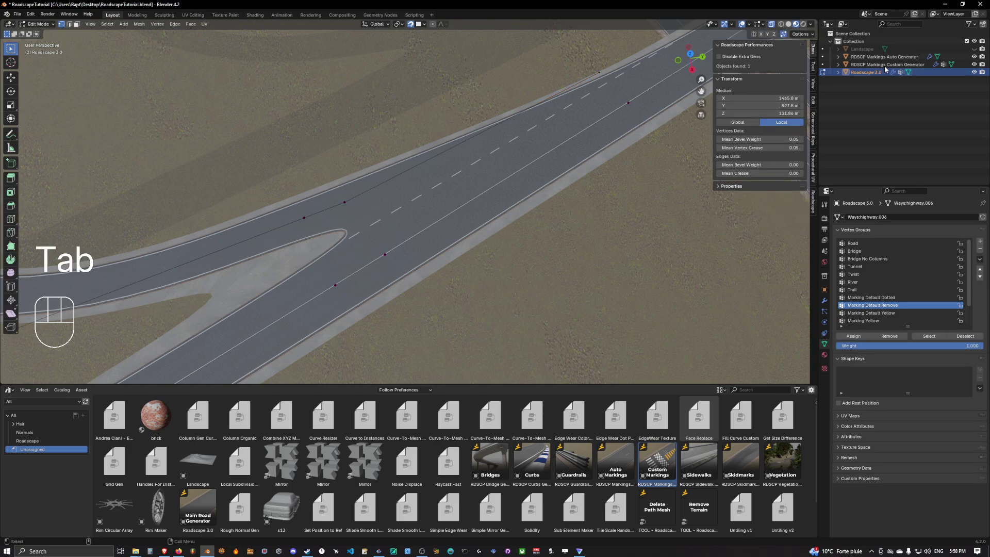
{"action": "key", "text": "Tab"}
{"action": "left_click", "coordinate": [883, 66]}
{"action": "key", "text": "Tab"}
{"action": "key", "text": "2"}
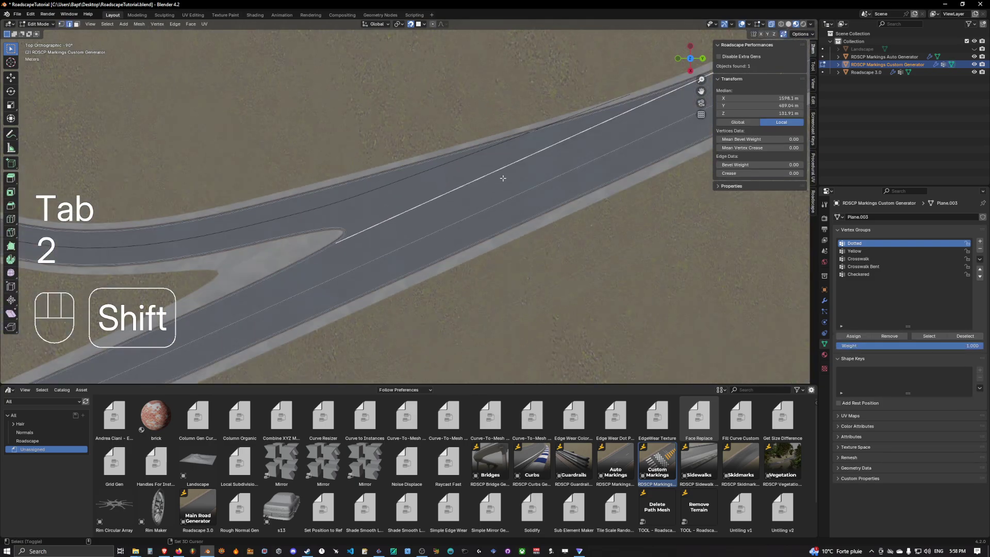
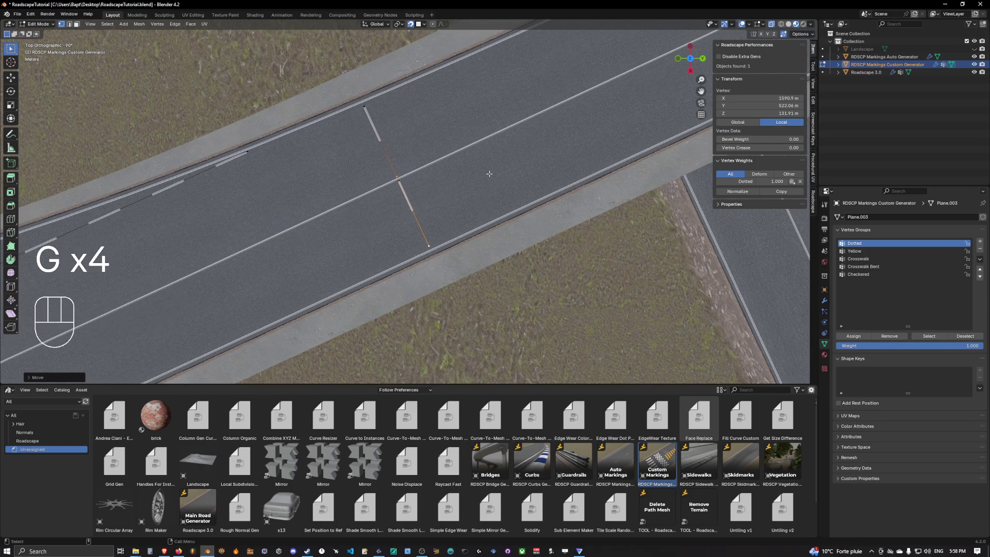
{"action": "key", "text": "2"}
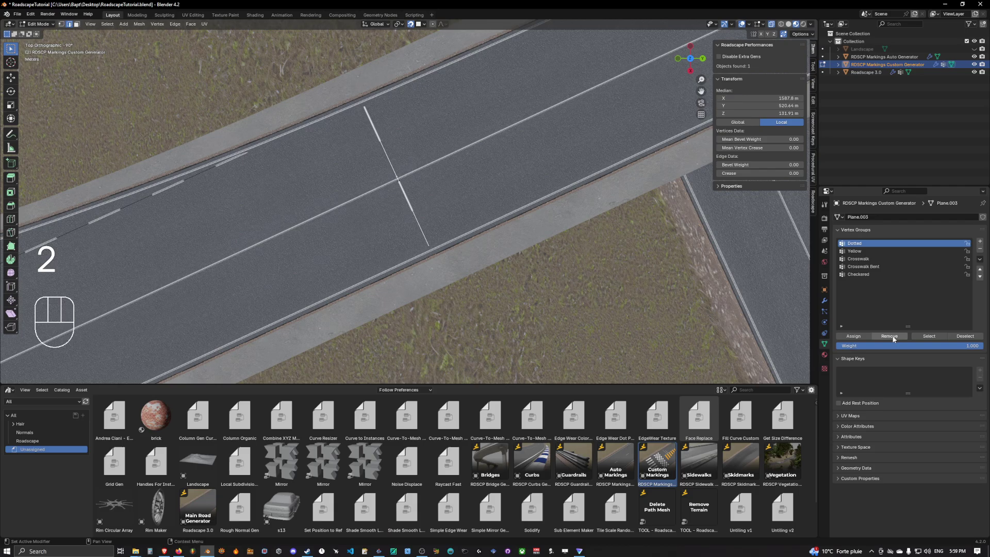
Draw an edge across the road, remove it from Dotted and assign it to Crosswalk.
{"action": "left_click", "coordinate": [894, 338]}
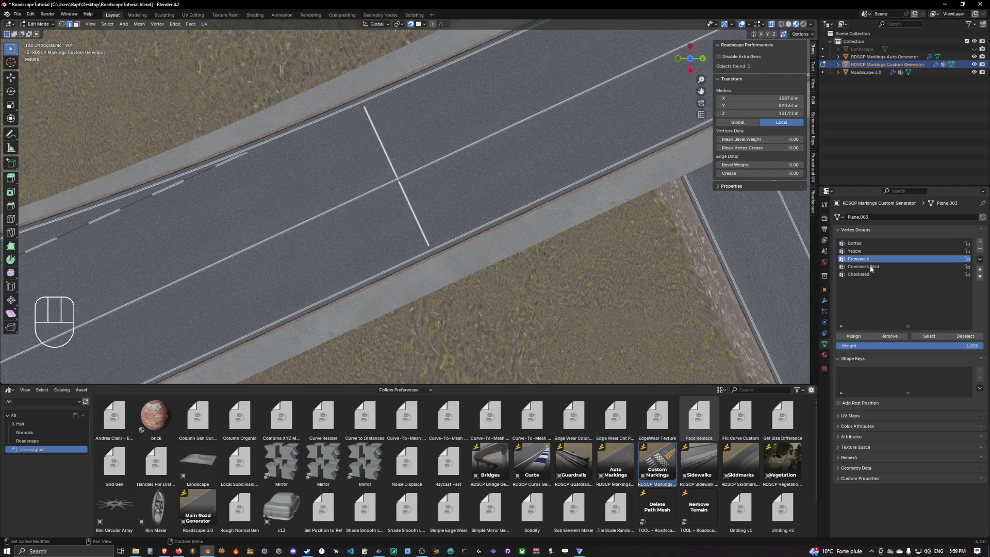
{"action": "left_click_drag", "start_coordinate": [859, 338], "coordinate": [815, 333]}
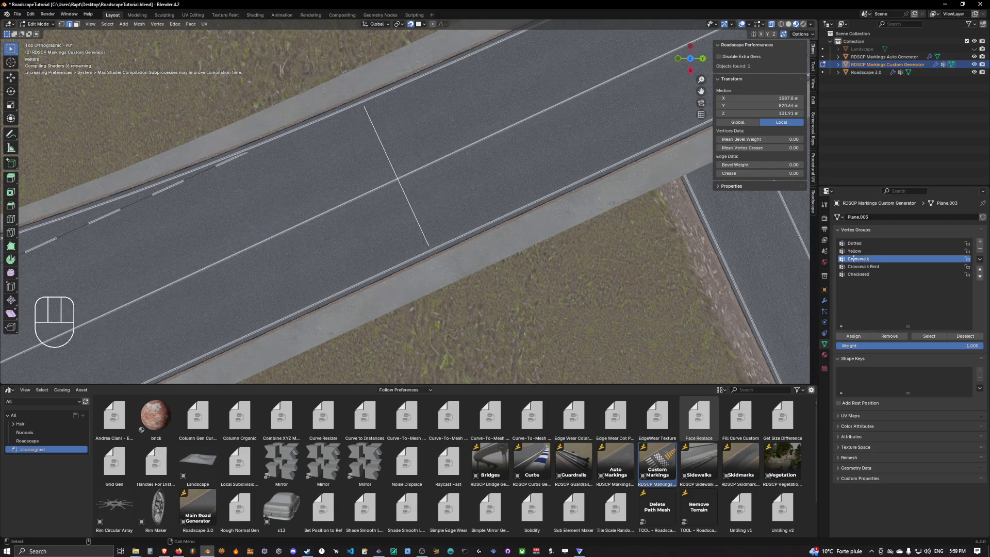
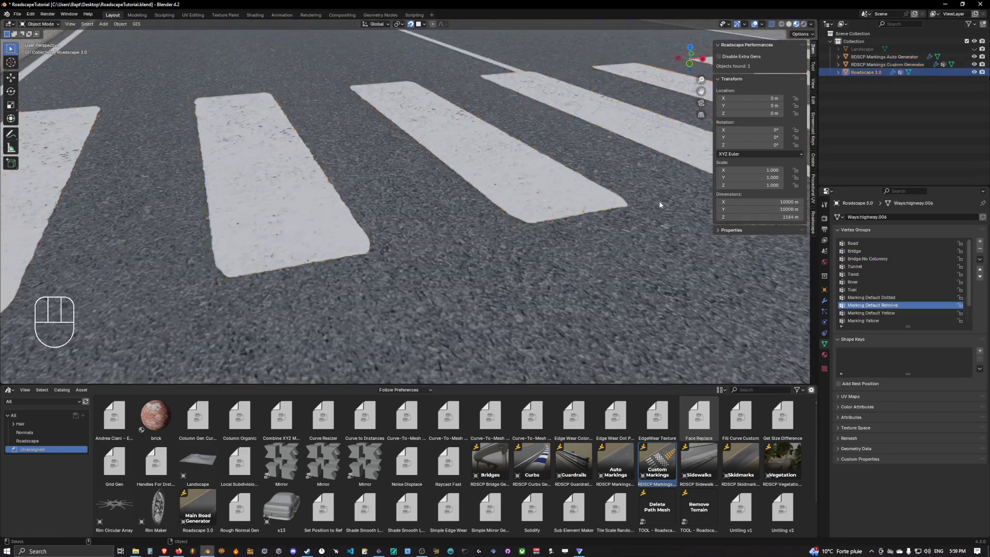
{"action": "left_click", "coordinate": [756, 28]}
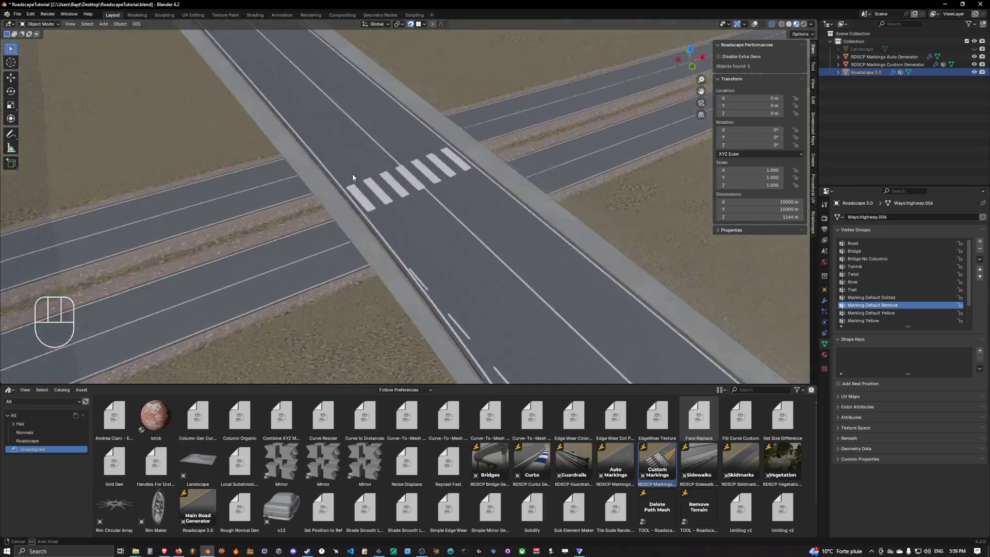
Duplicate the crosswalk edge further along the road and move it into Crosswalk Bent.
{"action": "left_click", "coordinate": [755, 25]}
{"action": "key", "text": "Tab"}
{"action": "key", "text": "2"}
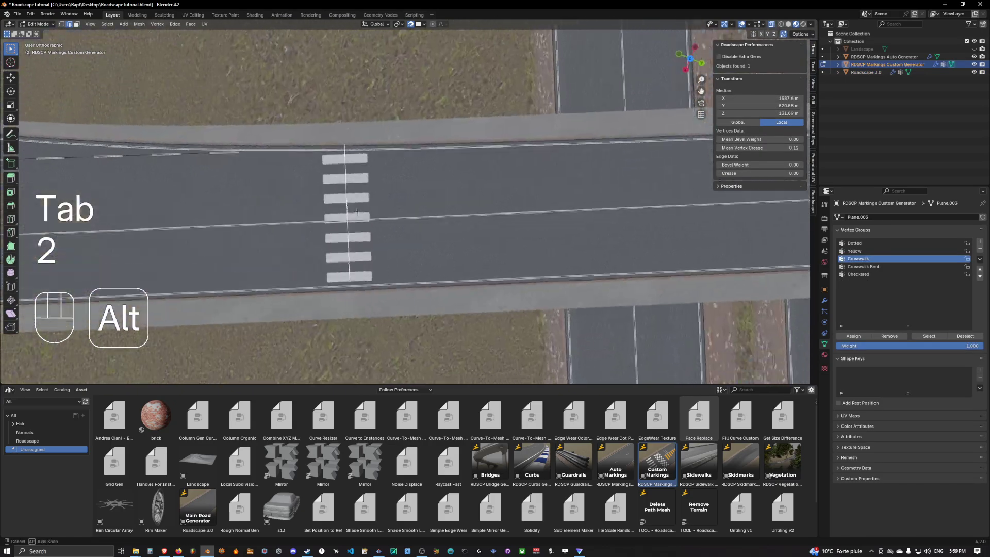
{"action": "key", "text": "shift+d"}
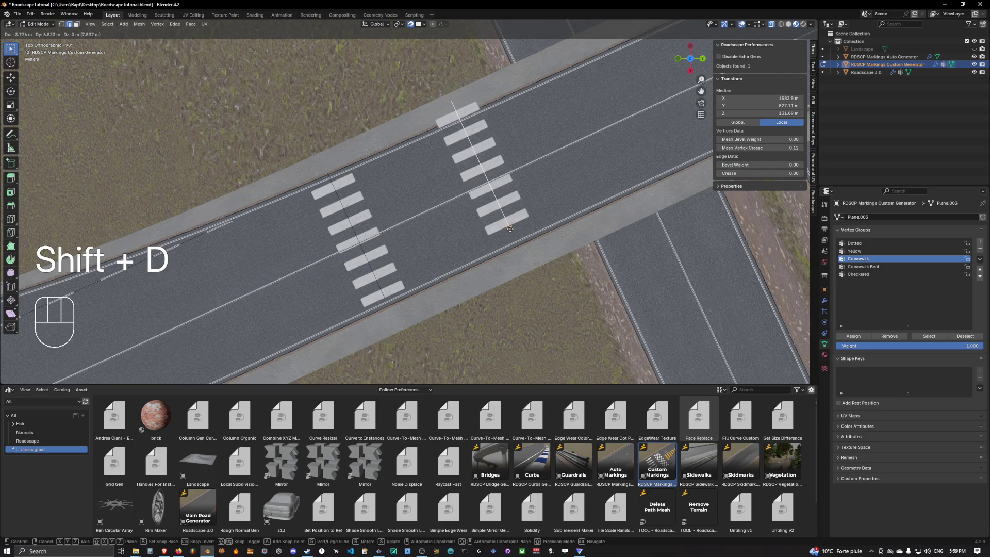
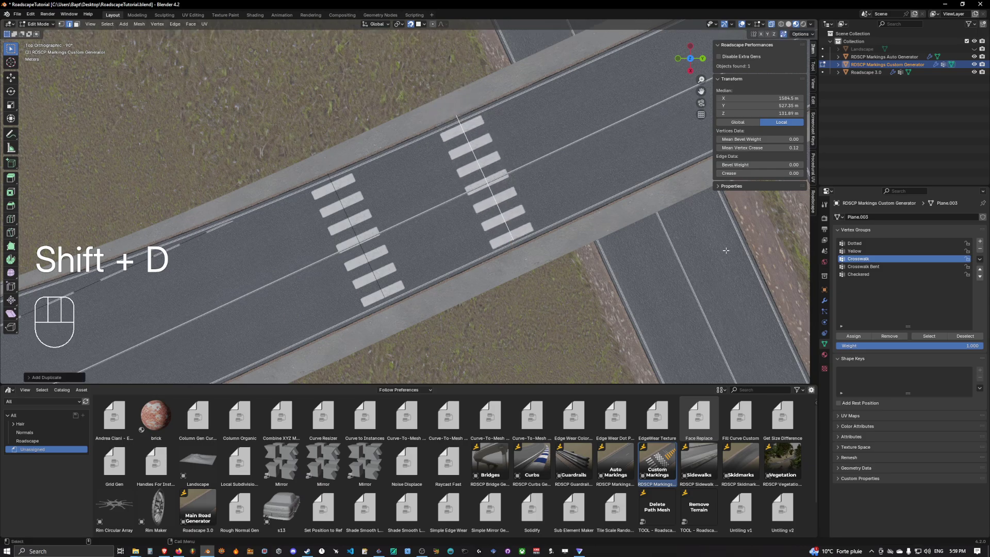
{"action": "left_click_drag", "start_coordinate": [893, 339], "coordinate": [865, 296]}
Lay Crosswalk Bent vertices lengthwise along the lane and extend the strip along the road.
{"action": "left_click", "coordinate": [860, 264]}
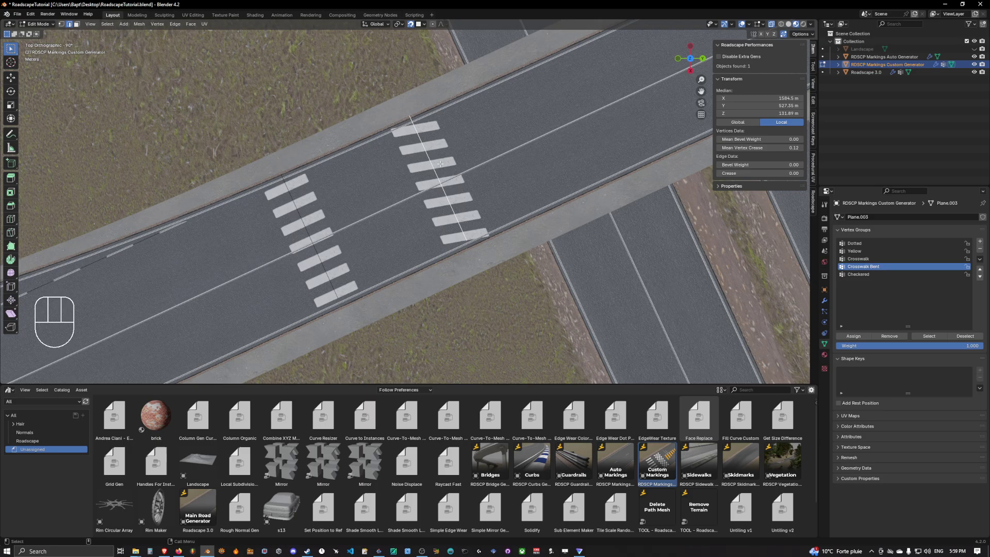
{"action": "key", "text": "1"}
{"action": "key", "text": "g"}
{"action": "key", "text": "2"}
{"action": "key", "text": "1"}
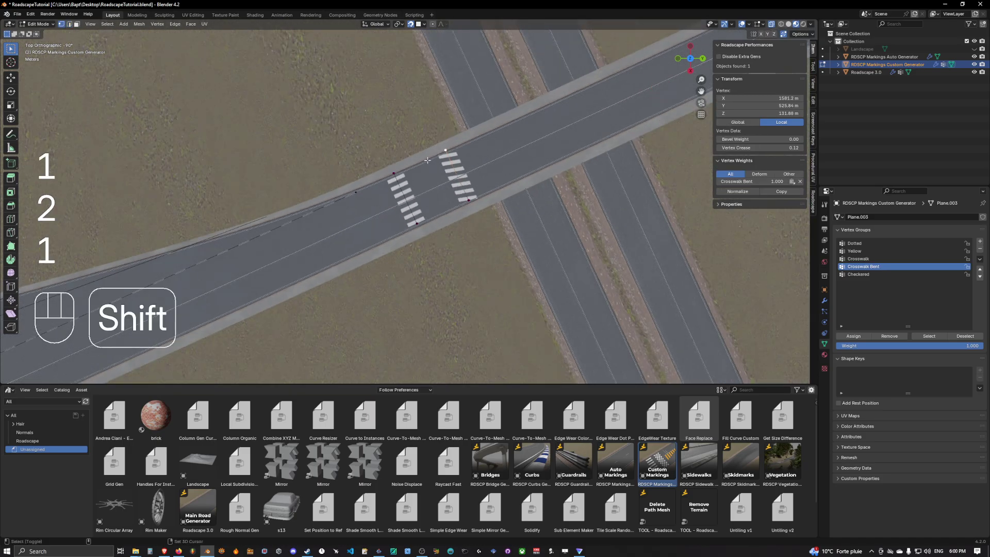
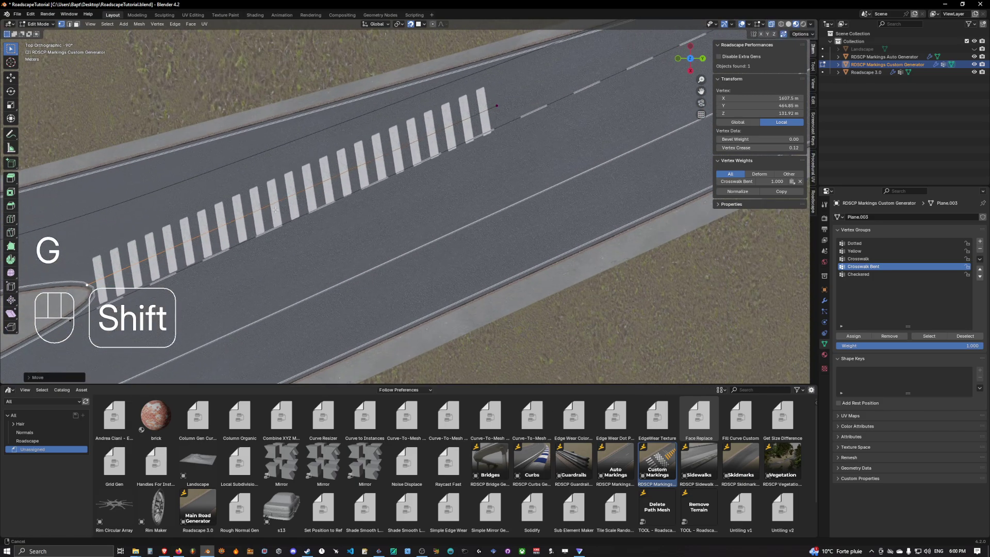
{"action": "key", "text": "g"}
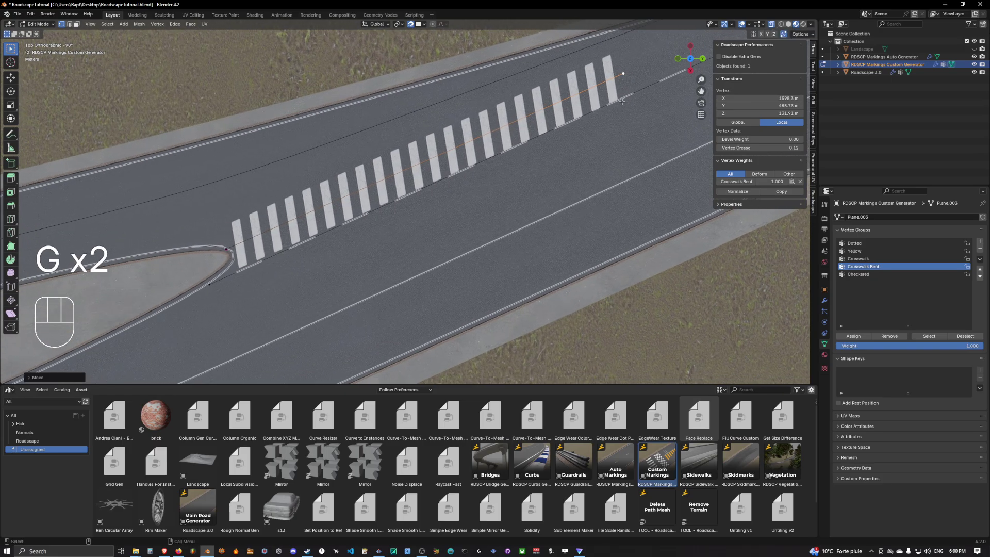
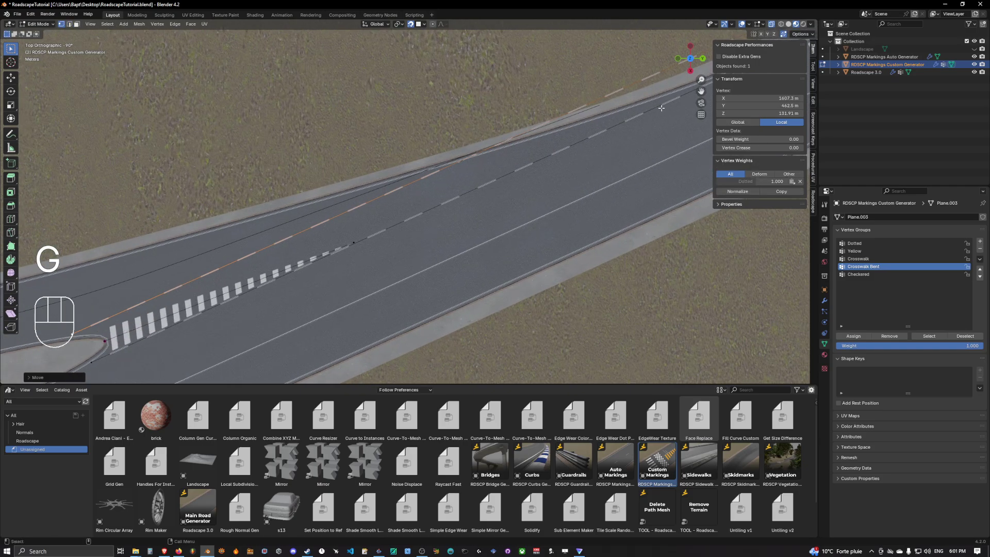
Extrude and move the bent crosswalk's points along the lane split to fill the gore with stripes.
{"action": "key", "text": "g"}
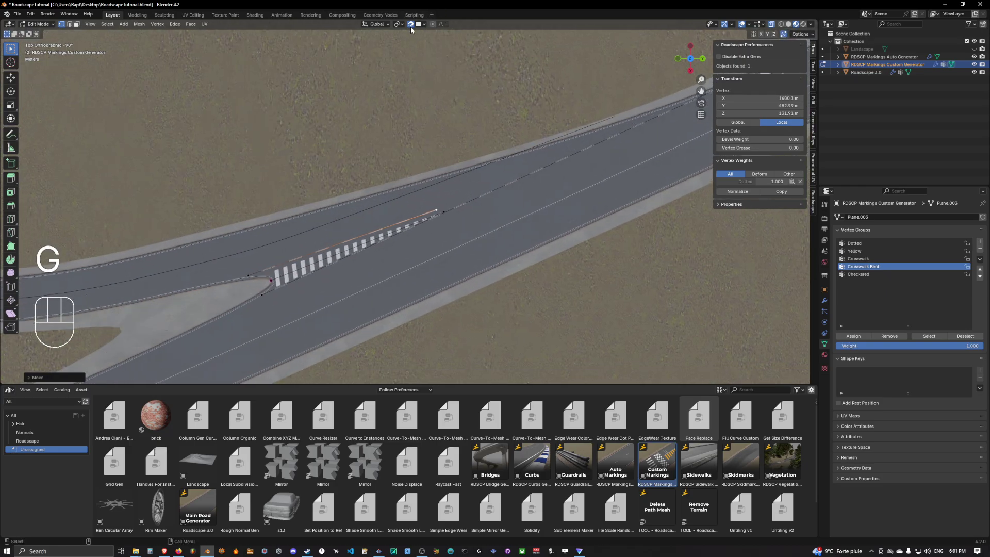
{"action": "key", "text": "g"}
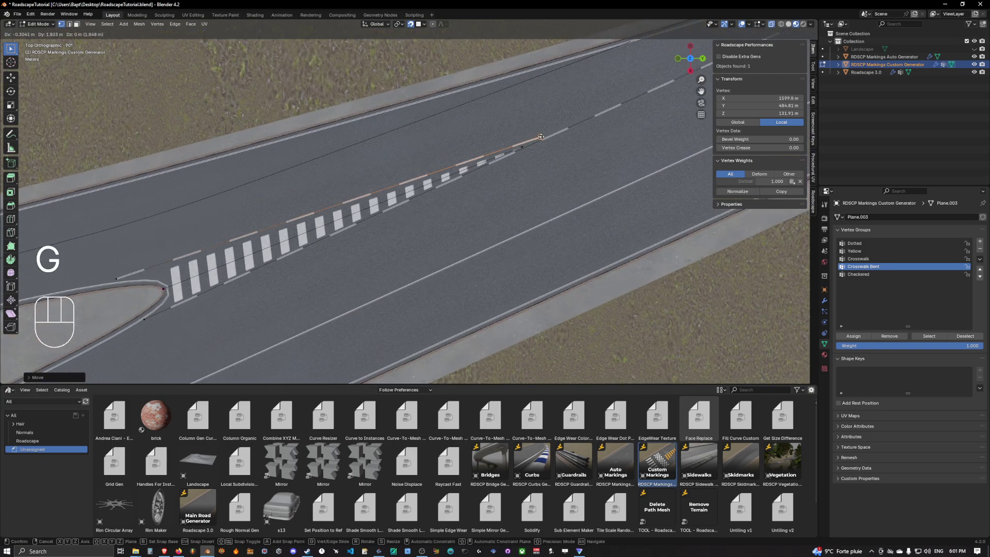
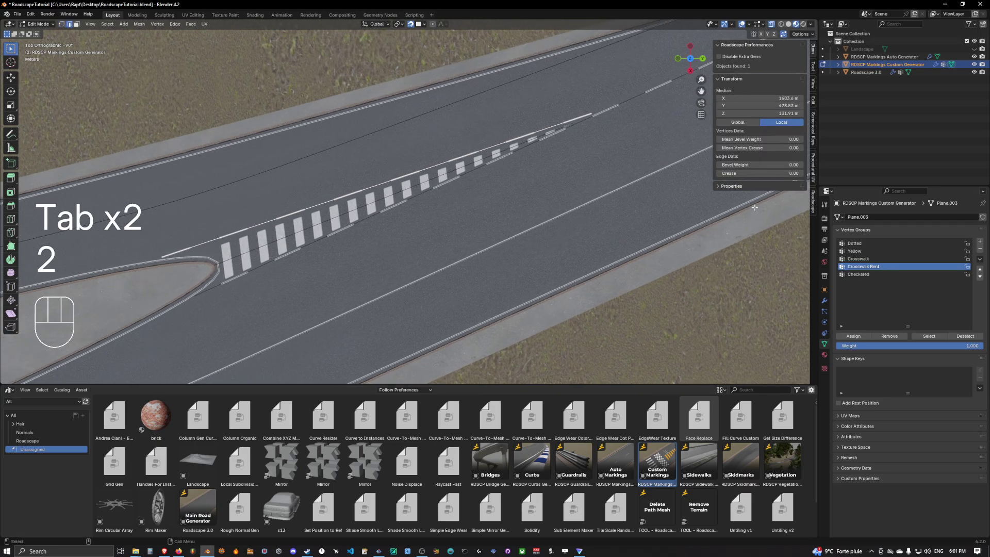
{"action": "key", "text": "Tab"}
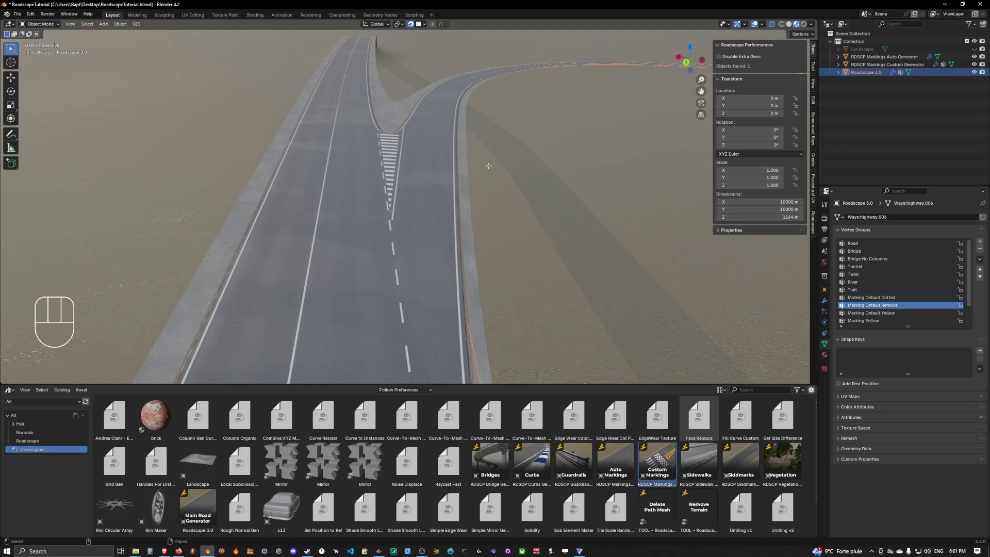
Draw a Dotted border line curving around the left side of the striped gore.
{"action": "key", "text": "Tab"}
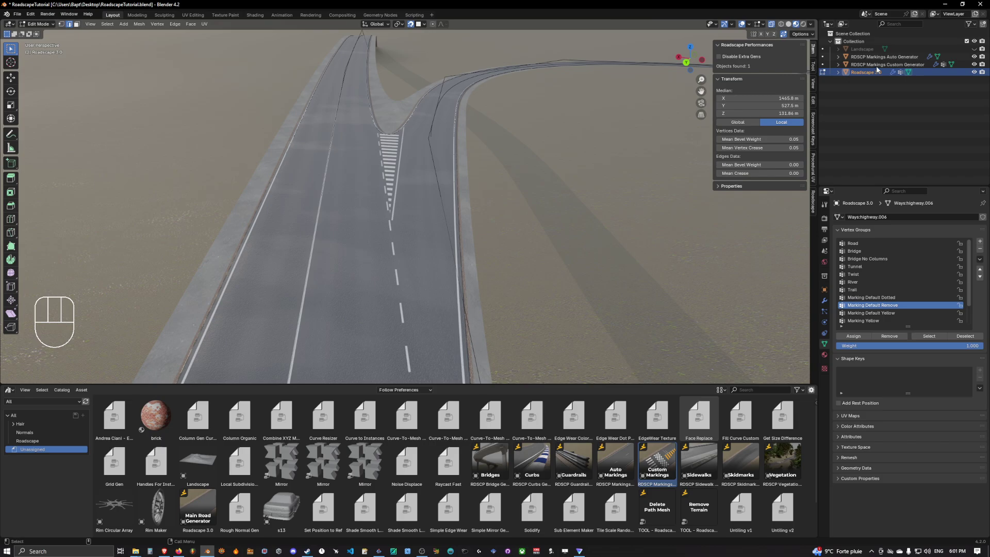
{"action": "key", "text": "Tab"}
{"action": "left_click", "coordinate": [878, 68]}
{"action": "key", "text": "Tab"}
{"action": "key", "text": "2"}
{"action": "key", "text": "1"}
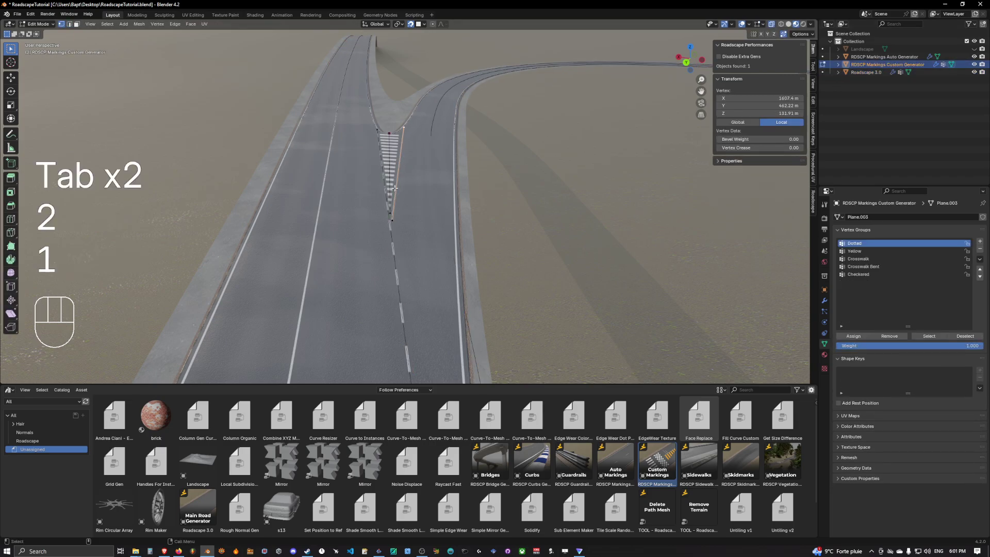
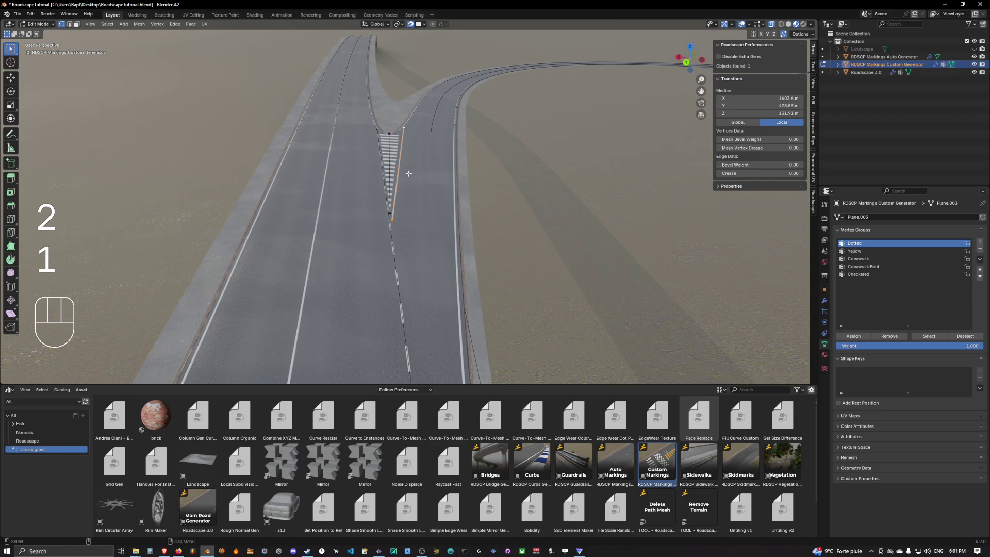
{"action": "left_click_drag", "start_coordinate": [405, 202], "coordinate": [397, 209]}
{"action": "key", "text": "g"}
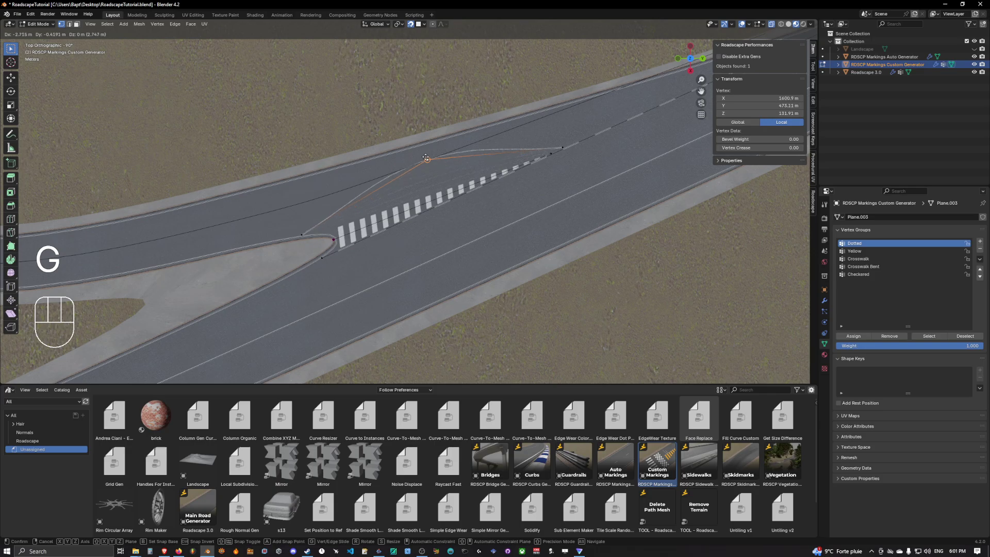
{"action": "key", "text": "Tab"}
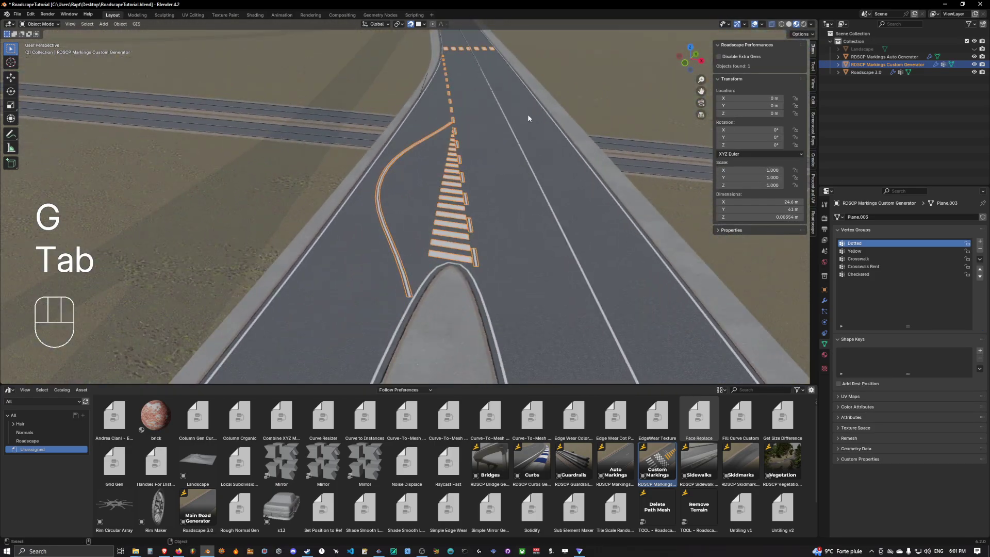
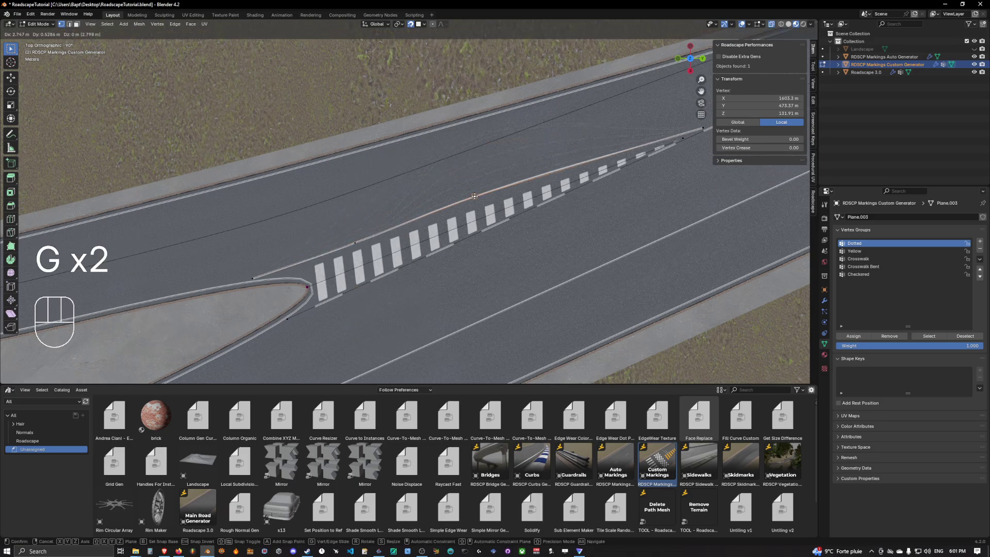
Preview the lengthened gore marking and return the viewport to perspective.
{"action": "key", "text": "Tab"}
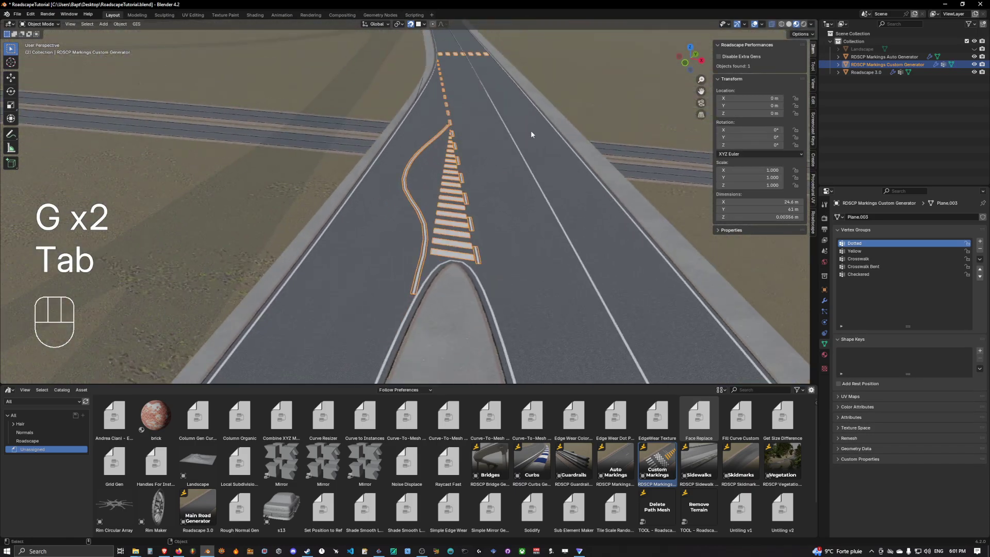
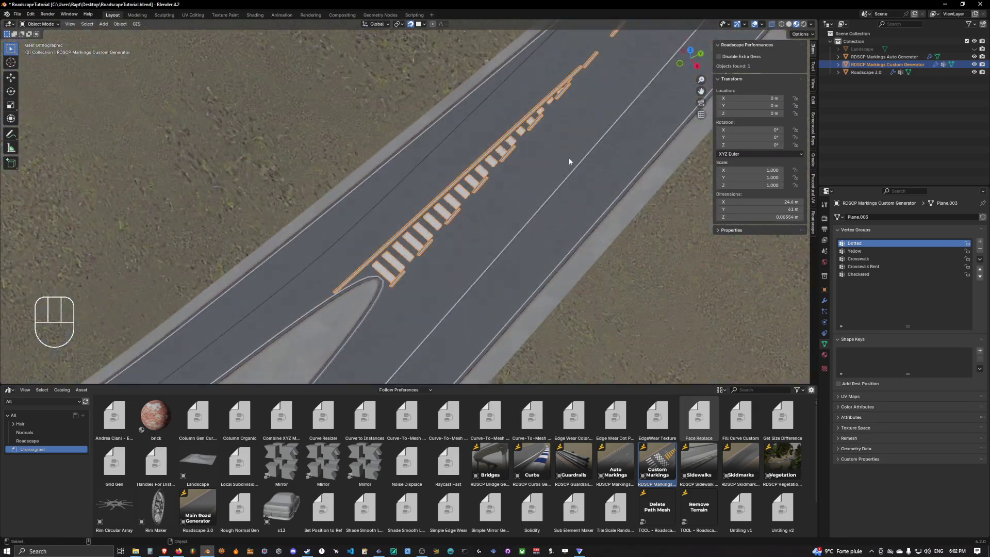
{"action": "key", "text": "KP_5"}
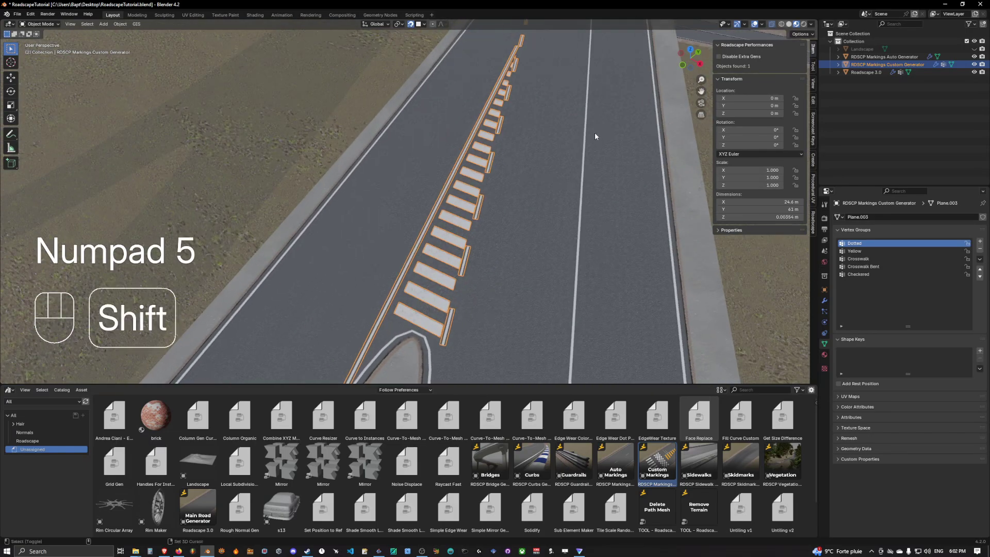
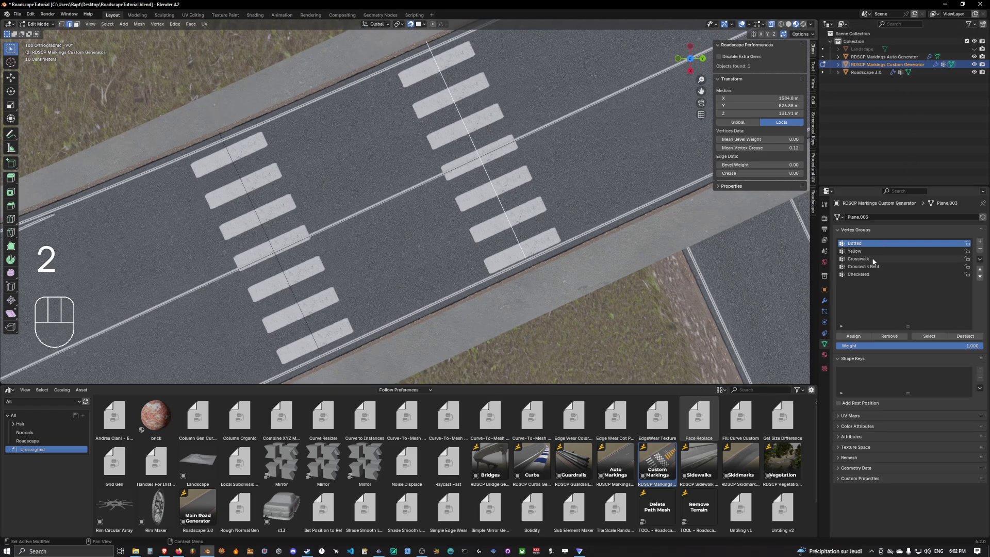
Assign the straight crosswalk edge to the Checkered group and preview the square pattern.
{"action": "left_click", "coordinate": [863, 258]}
{"action": "left_click", "coordinate": [893, 339]}
{"action": "left_click", "coordinate": [856, 339]}
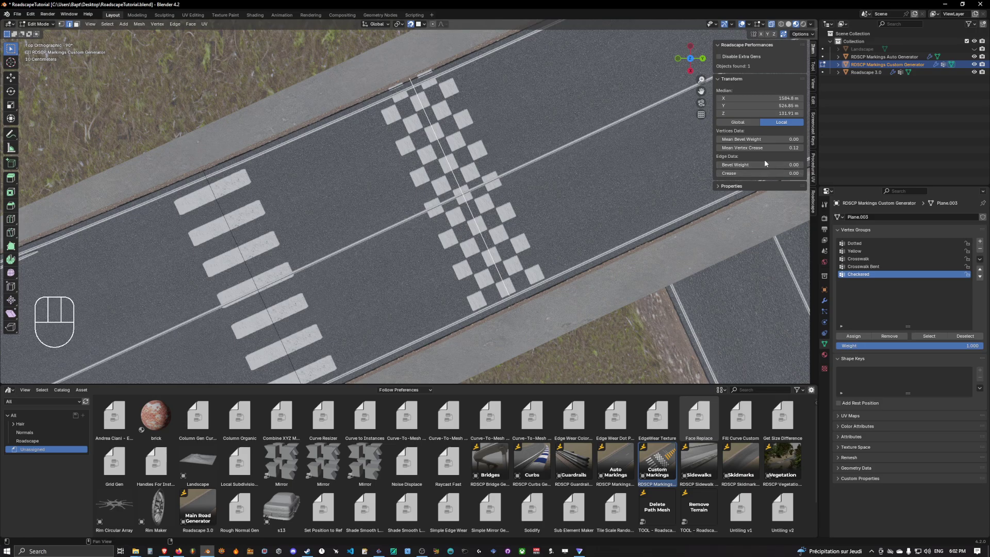
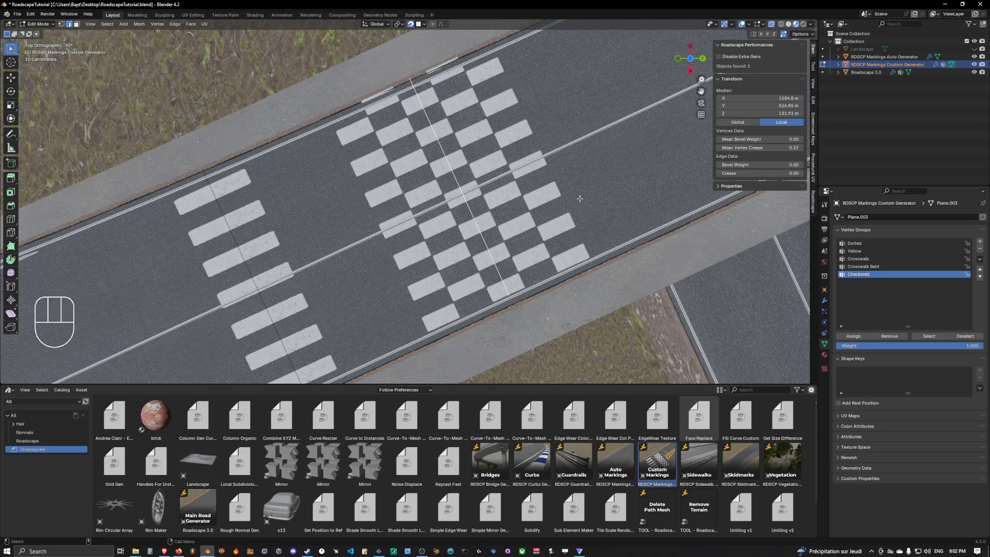
{"action": "key", "text": "Tab"}
{"action": "left_click", "coordinate": [610, 134]}
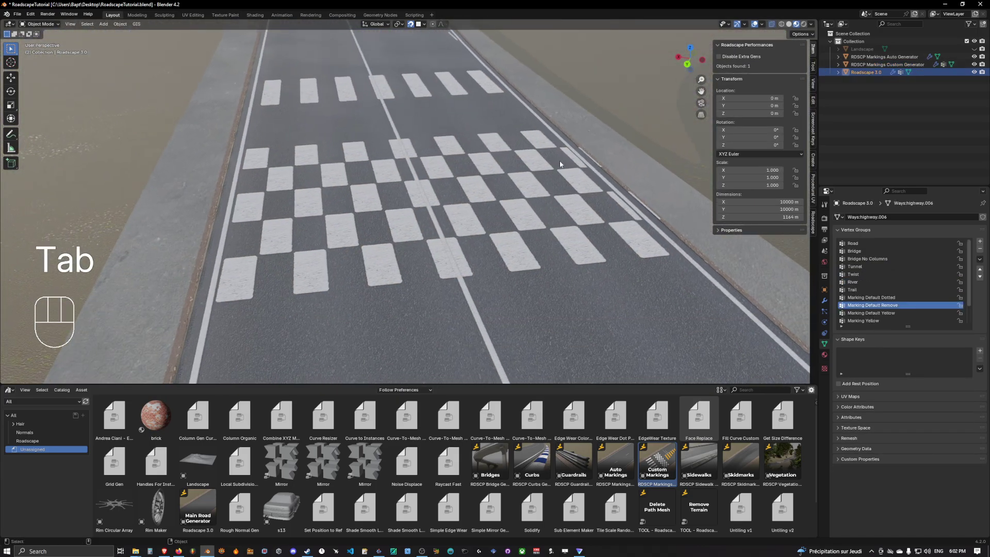
{"action": "left_click", "coordinate": [469, 200]}
{"action": "left_click", "coordinate": [613, 96]}
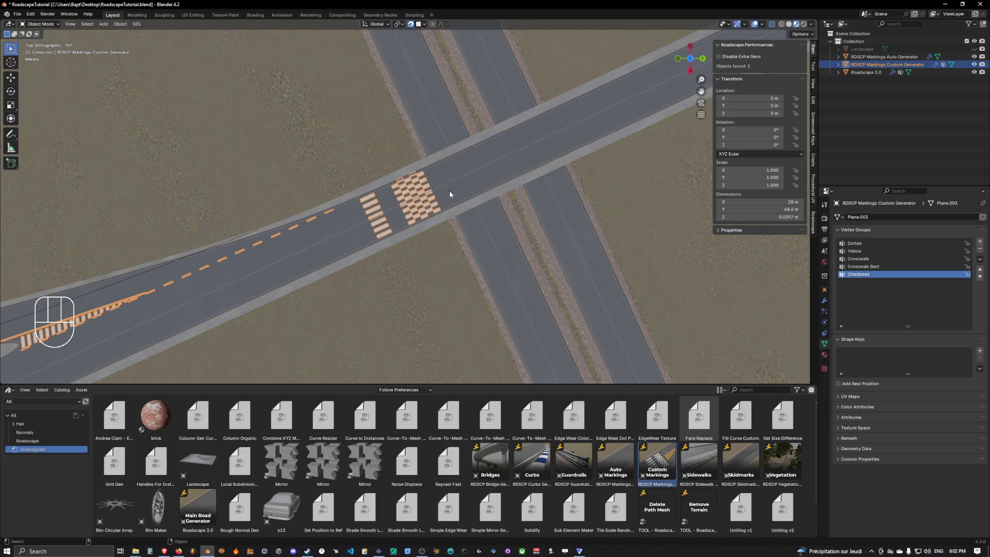
{"action": "key", "text": "Tab"}
{"action": "key", "text": "2"}
{"action": "key", "text": "x"}
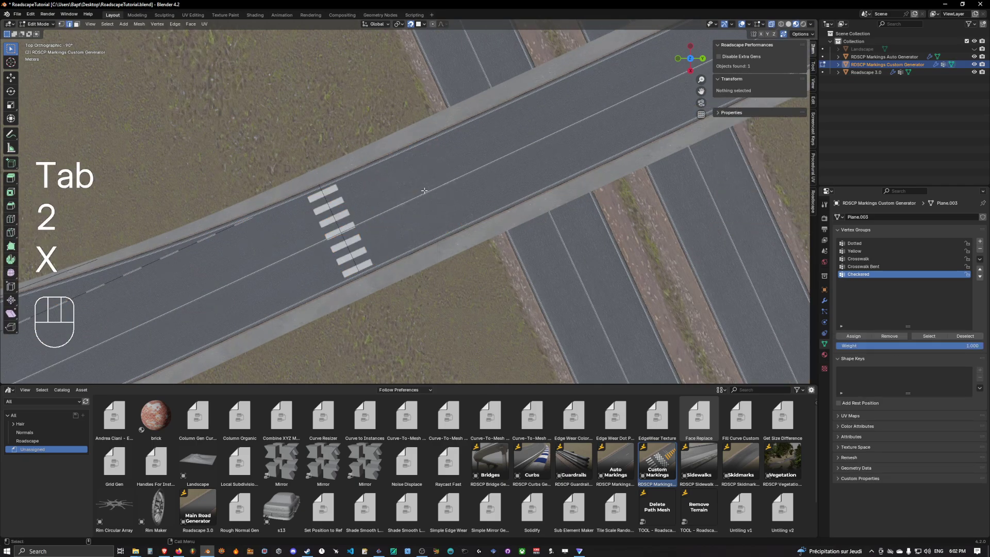
{"action": "key", "text": "Tab"}
{"action": "left_click", "coordinate": [549, 89]}
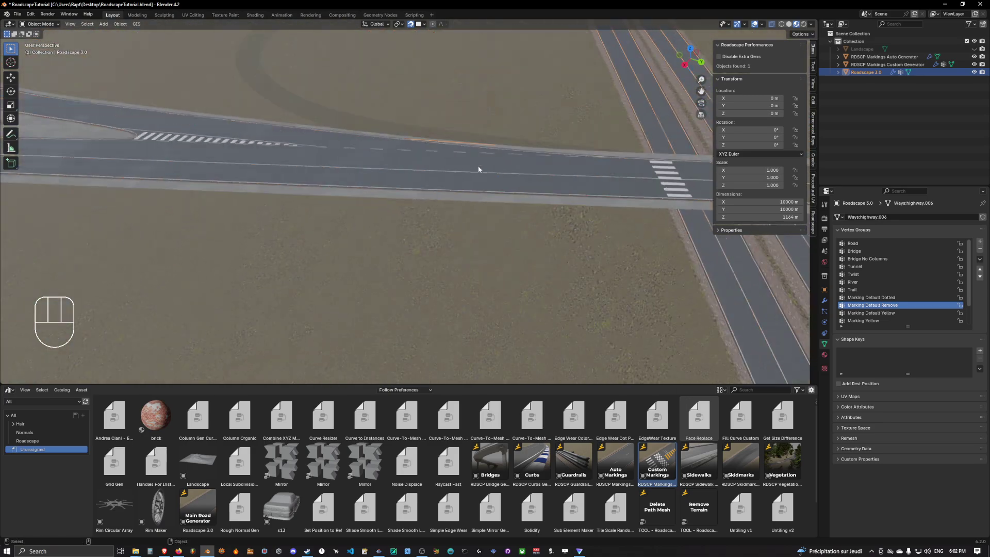
{"action": "left_click", "coordinate": [753, 27]}
{"action": "left_click_drag", "start_coordinate": [564, 154], "coordinate": [356, 95]}
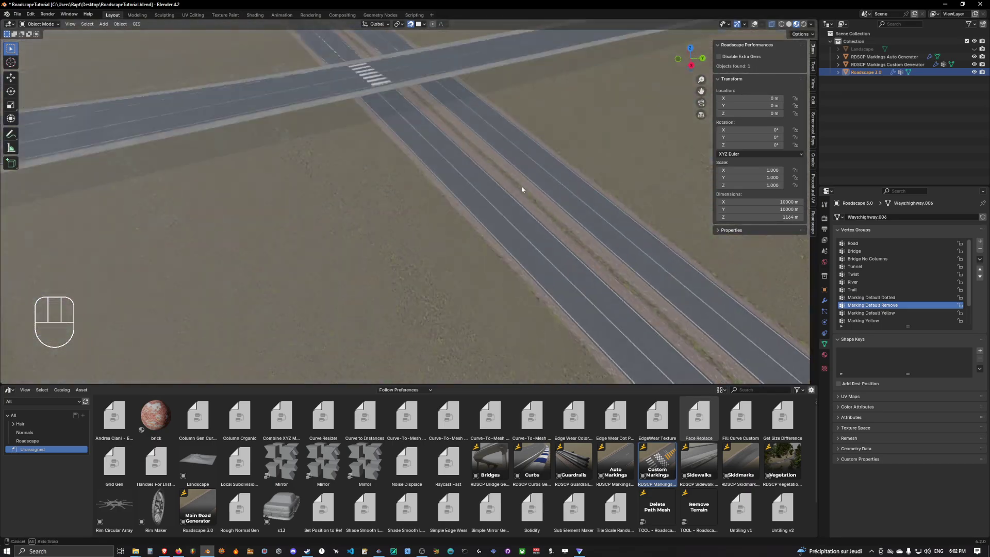